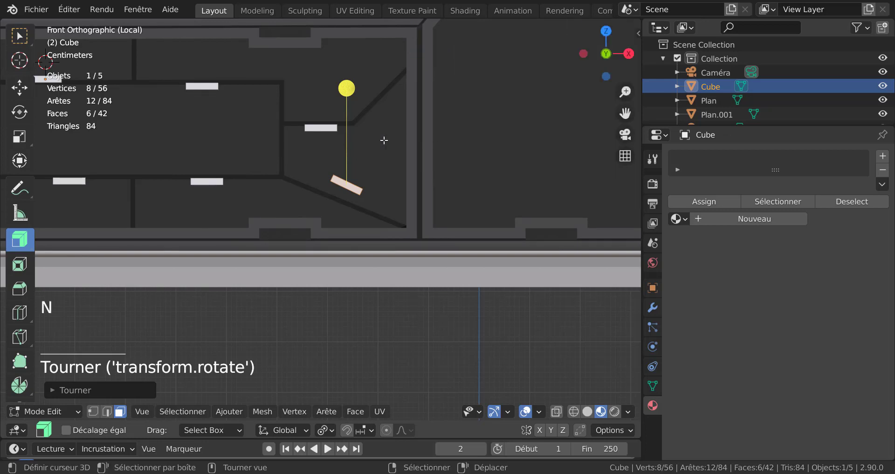
- Zoom in and start rotating the small tab piece of the cube mesh
{"action": "scroll", "scroll_direction": "up", "scroll_amount": 3}
{"action": "scroll", "scroll_direction": "up", "scroll_amount": 3}
{"action": "key", "text": "r"}
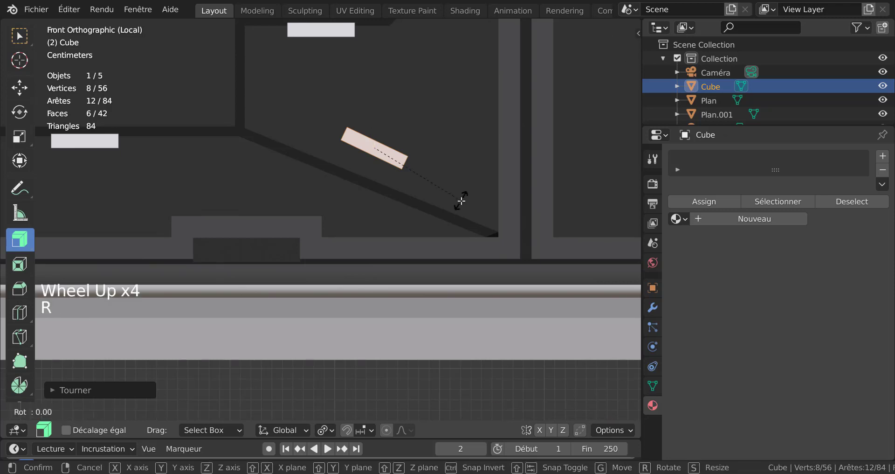
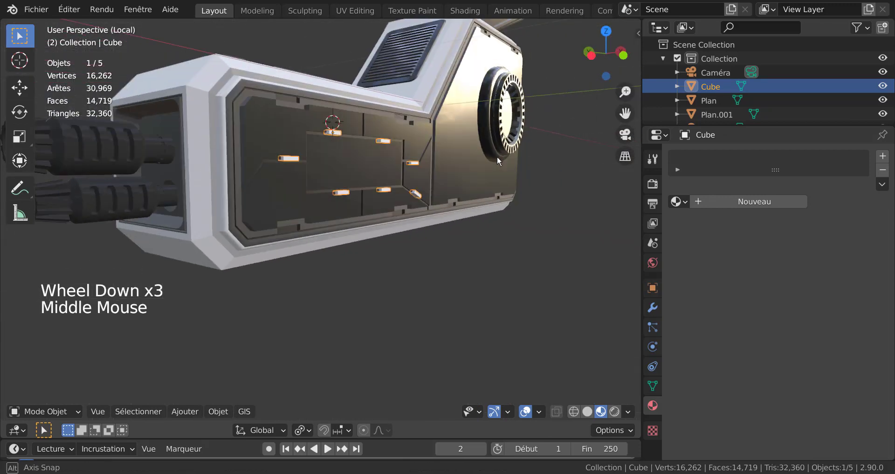
- Select the cube's tab pieces along with the base panel object Plan
{"action": "scroll", "scroll_direction": "up", "scroll_amount": 3}
{"action": "scroll", "scroll_direction": "down", "scroll_amount": 3}
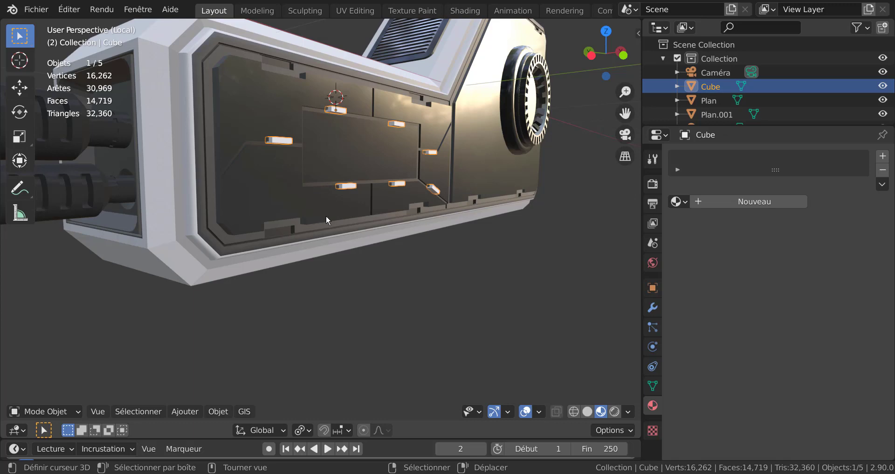
{"action": "right_click", "coordinate": [271, 181]}
{"action": "scroll", "scroll_direction": "down", "scroll_amount": 3}
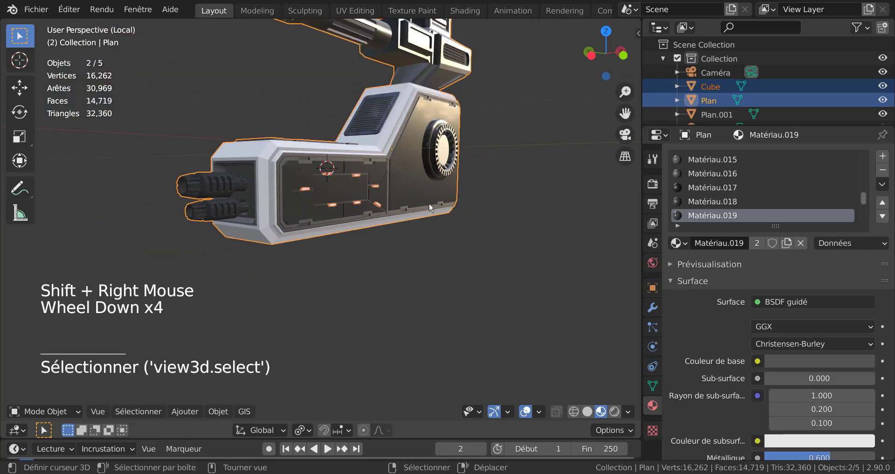
{"action": "scroll", "scroll_direction": "up", "scroll_amount": 3}
{"action": "middle_click", "coordinate": [324, 157]}
{"action": "scroll", "scroll_direction": "up", "scroll_amount": 3}
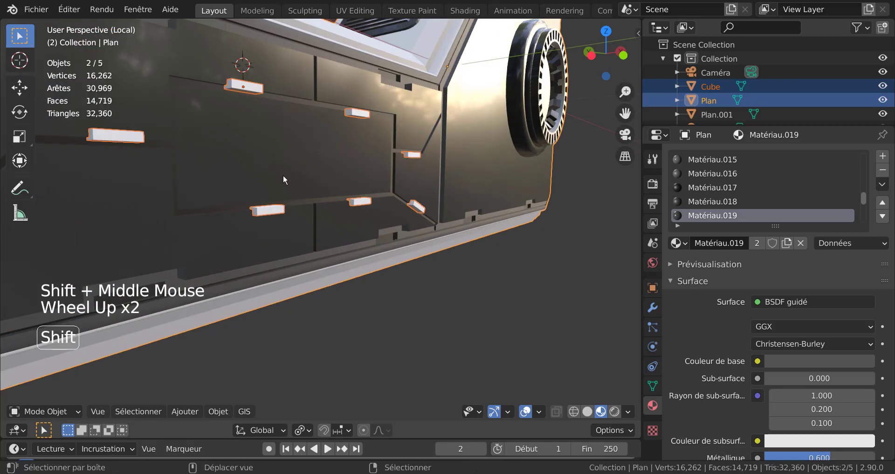
- Join the tab pieces into the Plan base panel as one object
{"action": "key", "text": "ctrl+shift+KP_Subtract"}
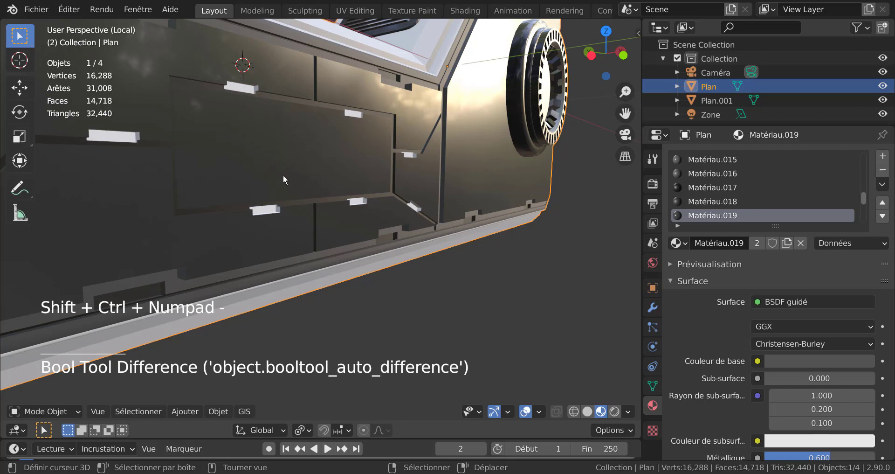
{"action": "scroll", "scroll_direction": "down", "scroll_amount": 3}
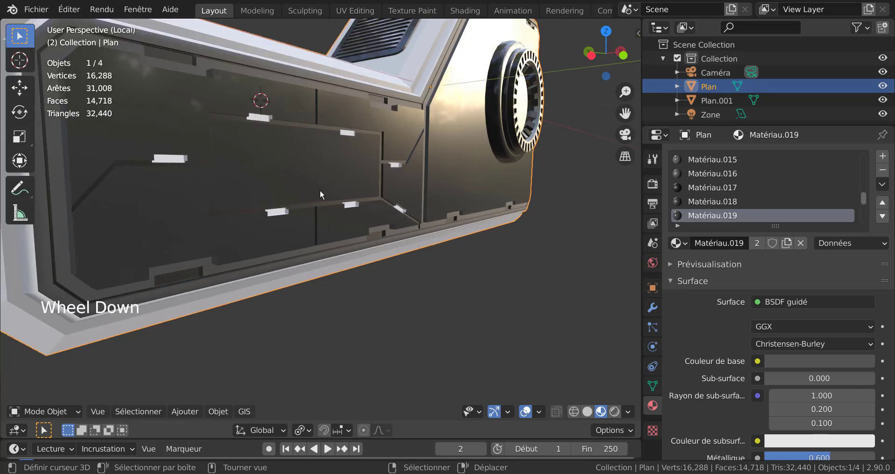
{"action": "scroll", "scroll_direction": "up", "scroll_amount": 3}
{"action": "scroll", "scroll_direction": "down", "scroll_amount": 3}
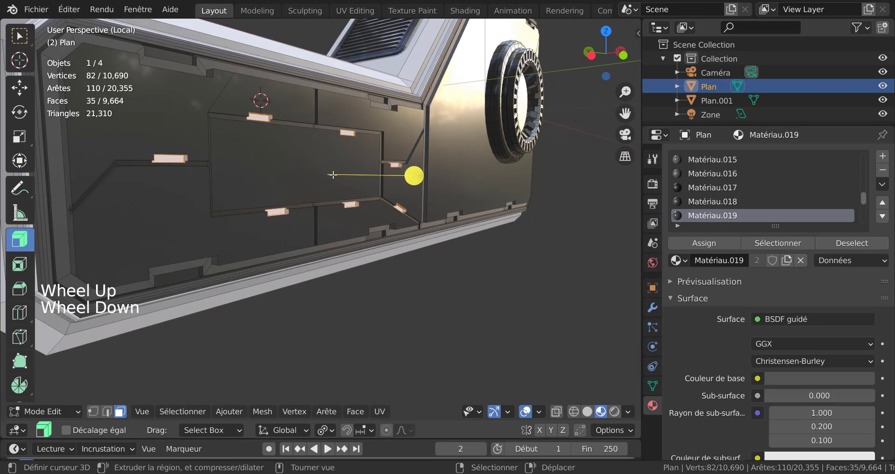
- Assign the dark material to the groove faces and check the darkened grooves in object mode
{"action": "scroll", "scroll_direction": "up", "scroll_amount": 3}
{"action": "scroll", "scroll_direction": "up", "scroll_amount": 3}
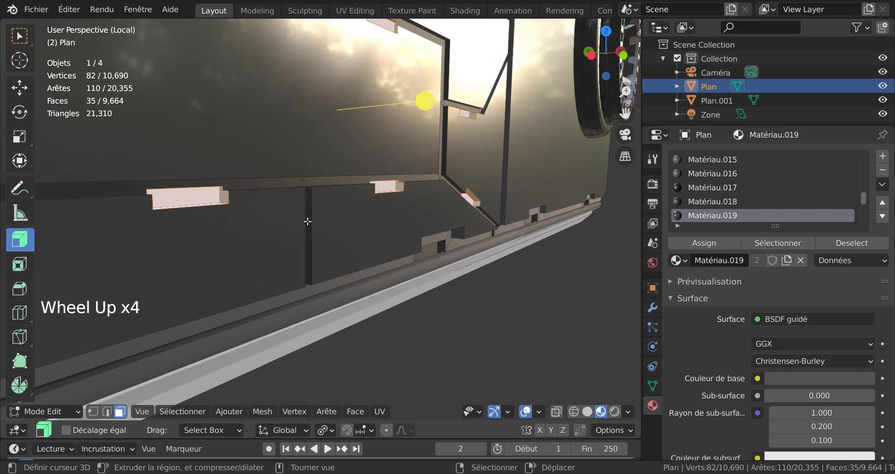
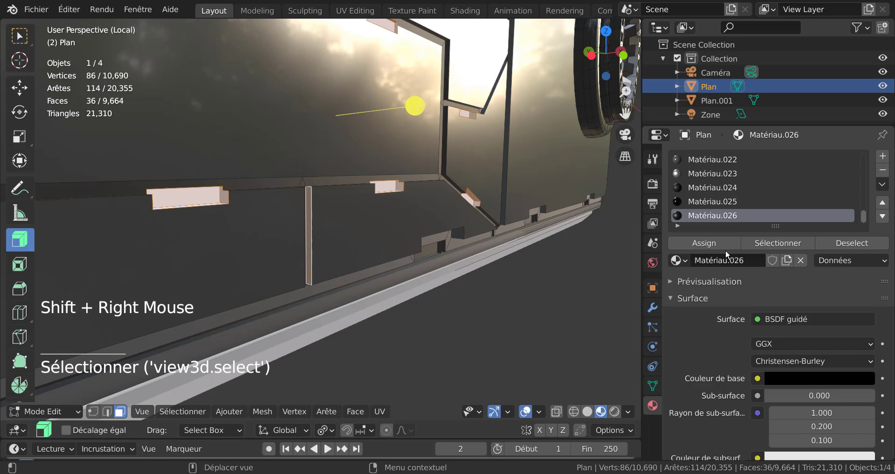
{"action": "left_click", "coordinate": [719, 245]}
{"action": "key", "text": "Tab"}
{"action": "scroll", "scroll_direction": "down", "scroll_amount": 3}
{"action": "middle_click", "coordinate": [387, 246]}
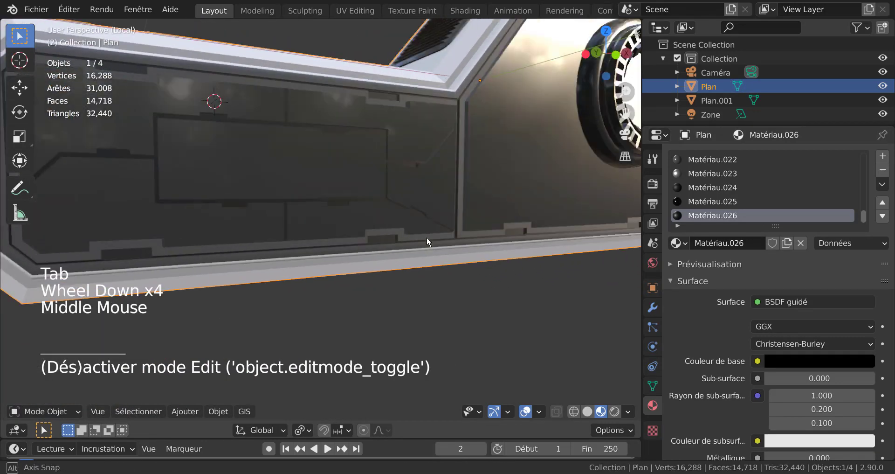
{"action": "scroll", "scroll_direction": "down", "scroll_amount": 3}
{"action": "middle_click", "coordinate": [418, 265]}
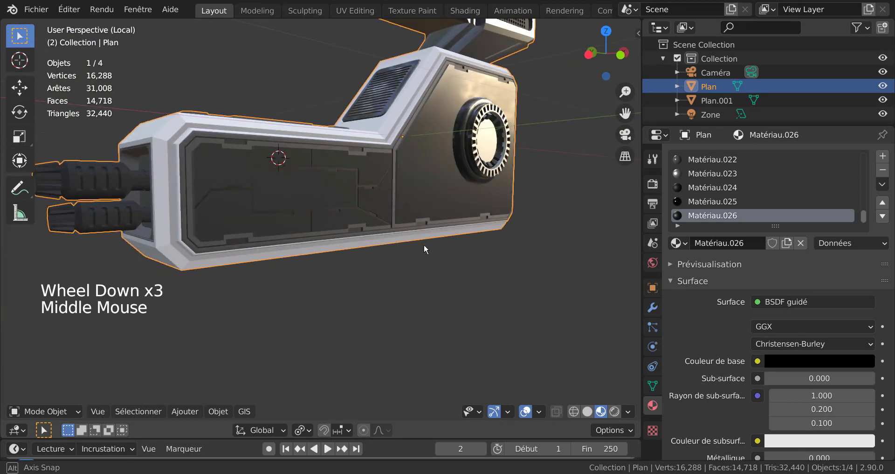
{"action": "scroll", "scroll_direction": "up", "scroll_amount": 3}
{"action": "middle_click", "coordinate": [450, 248]}
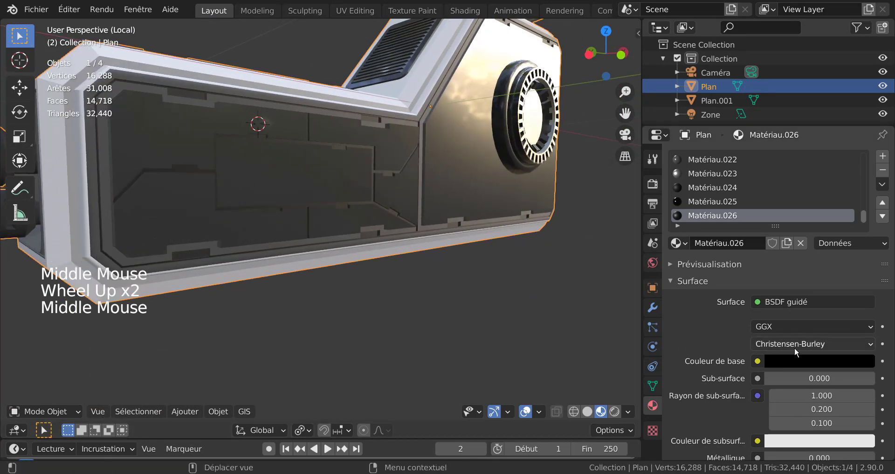
- Lighten the groove material's base colour to dark grey and switch to rendered shading
{"action": "left_click", "coordinate": [803, 364]}
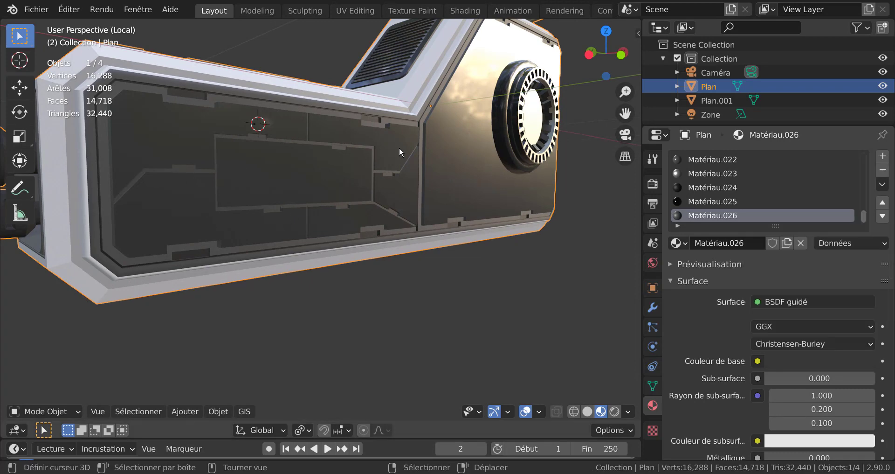
{"action": "scroll", "scroll_direction": "down", "scroll_amount": 3}
{"action": "middle_click", "coordinate": [279, 281]}
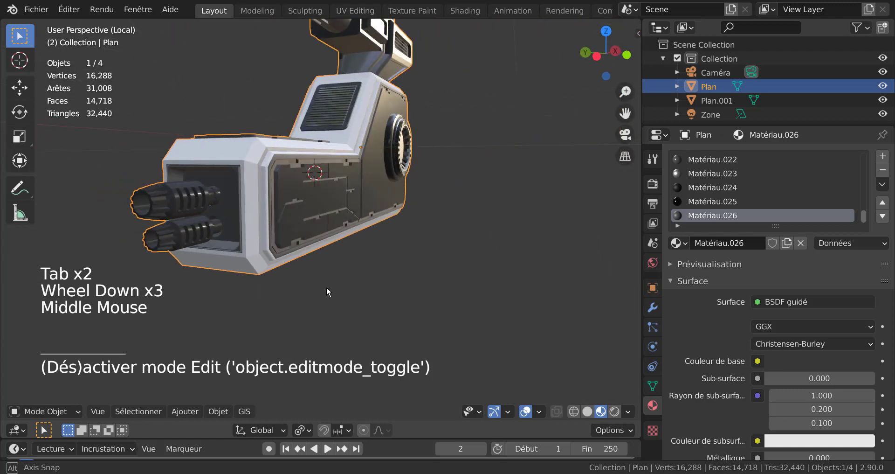
{"action": "left_click", "coordinate": [611, 395]}
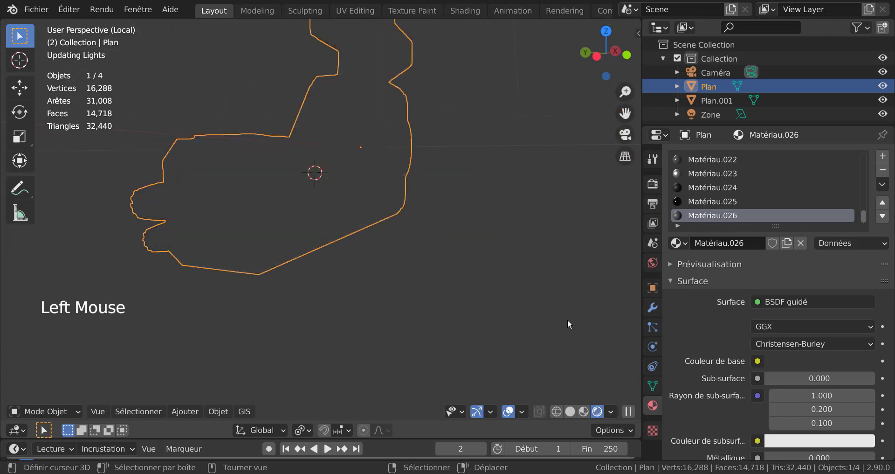
- Orbit the rendered turret to inspect its base, top and gun barrel from several sides
{"action": "middle_click", "coordinate": [461, 300]}
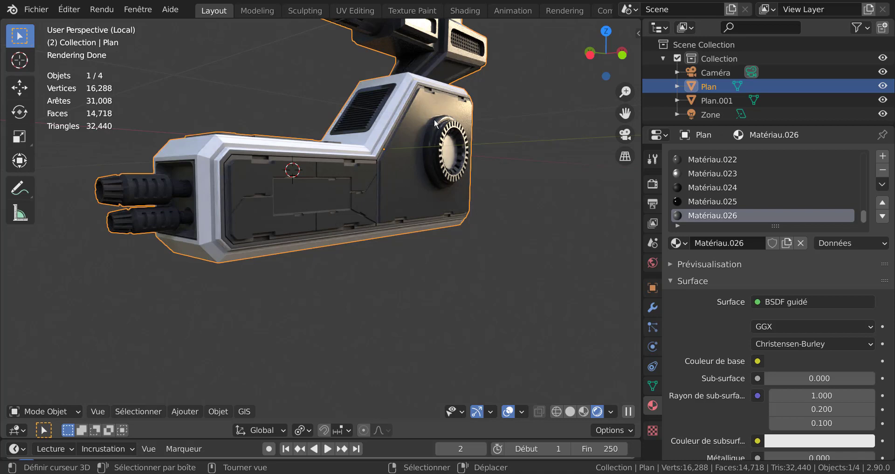
{"action": "middle_click", "coordinate": [377, 260]}
{"action": "middle_click", "coordinate": [341, 251]}
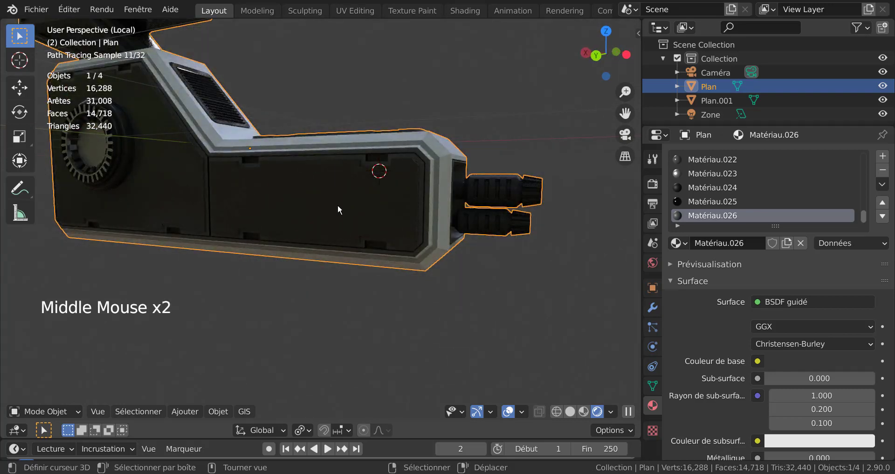
{"action": "scroll", "scroll_direction": "down", "scroll_amount": 3}
{"action": "middle_click", "coordinate": [475, 146]}
{"action": "middle_click", "coordinate": [334, 196]}
{"action": "scroll", "scroll_direction": "down", "scroll_amount": 3}
{"action": "middle_click", "coordinate": [374, 231]}
{"action": "middle_click", "coordinate": [373, 237]}
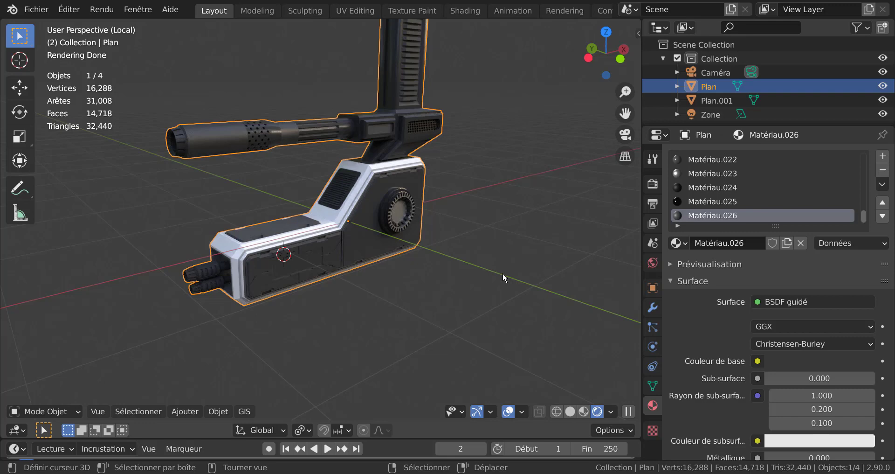
- Exit local view so the surrounding scene objects show around the turret
{"action": "key", "text": "KP_Divide"}
{"action": "middle_click", "coordinate": [390, 253]}
{"action": "scroll", "scroll_direction": "up", "scroll_amount": 3}
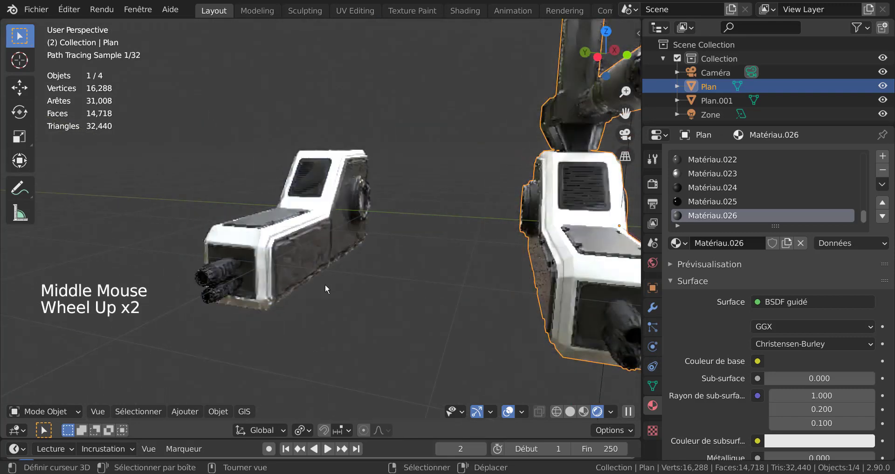
- Return to lighter preview shading and delete the extra turret copy Plan.001
{"action": "scroll", "scroll_direction": "up", "scroll_amount": 3}
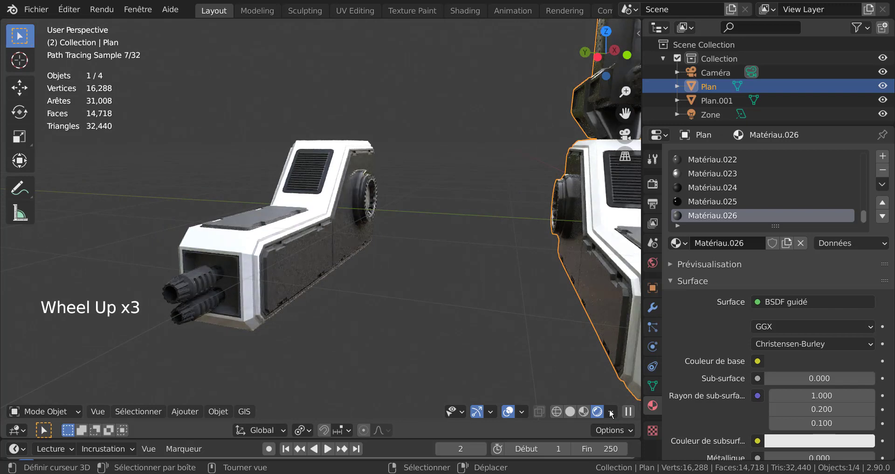
{"action": "left_click", "coordinate": [497, 352]}
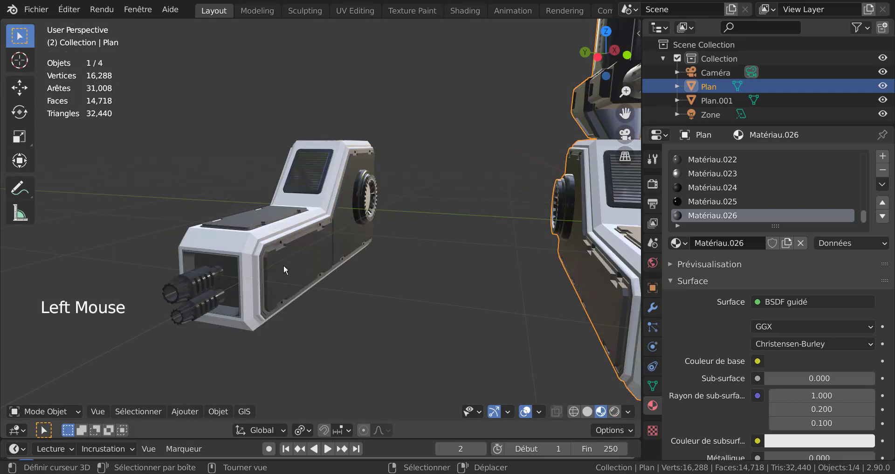
{"action": "right_click", "coordinate": [286, 269]}
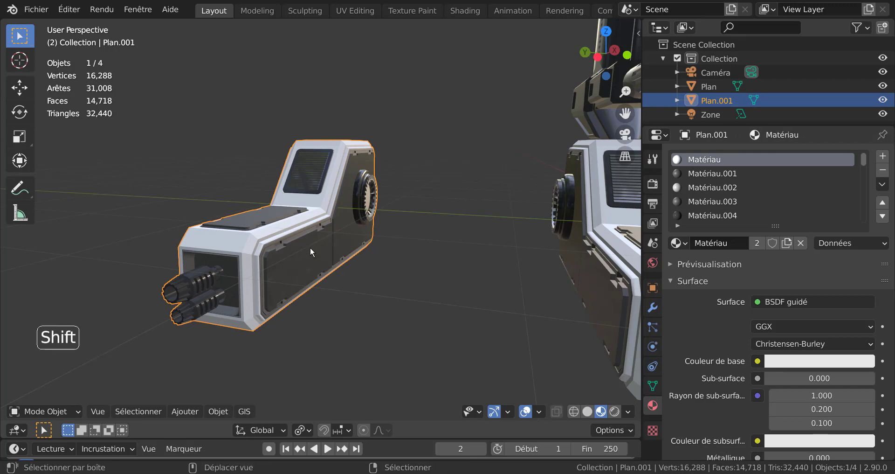
{"action": "key", "text": "shift+x"}
{"action": "scroll", "scroll_direction": "down", "scroll_amount": 3}
- Orbit around the remaining turret and select its Plan body object
{"action": "middle_click", "coordinate": [437, 257]}
{"action": "middle_click", "coordinate": [389, 268]}
{"action": "middle_click", "coordinate": [469, 284]}
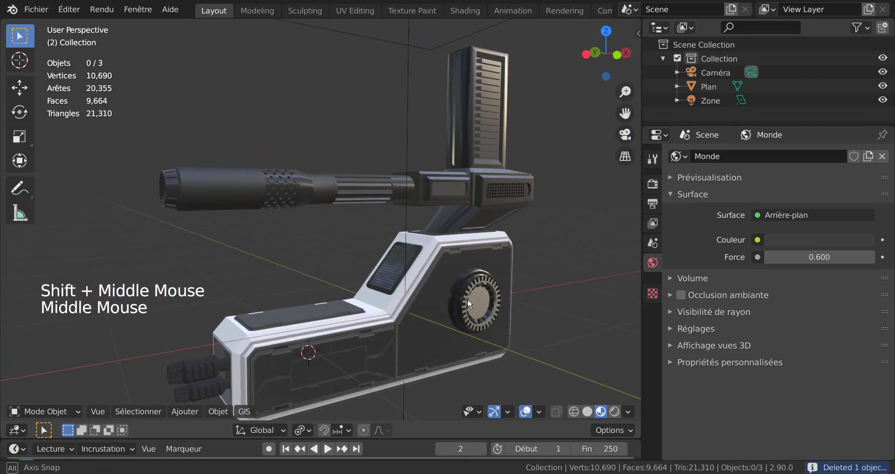
{"action": "scroll", "scroll_direction": "up", "scroll_amount": 3}
{"action": "middle_click", "coordinate": [482, 264]}
{"action": "middle_click", "coordinate": [410, 279]}
{"action": "middle_click", "coordinate": [410, 280]}
{"action": "key", "text": "Tab"}
{"action": "scroll", "scroll_direction": "up", "scroll_amount": 3}
{"action": "scroll", "scroll_direction": "down", "scroll_amount": 3}
{"action": "right_click", "coordinate": [429, 320]}
{"action": "scroll", "scroll_direction": "up", "scroll_amount": 3}
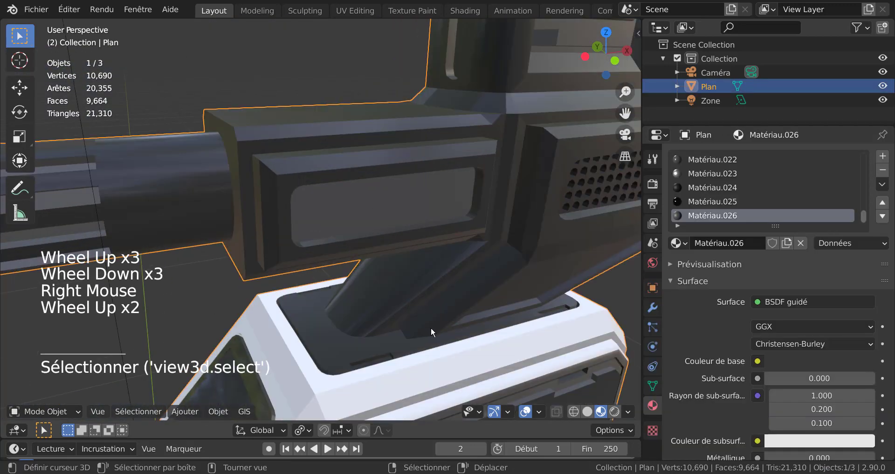
- Enter edit mode on the turret body mesh Plan
{"action": "key", "text": "Tab"}
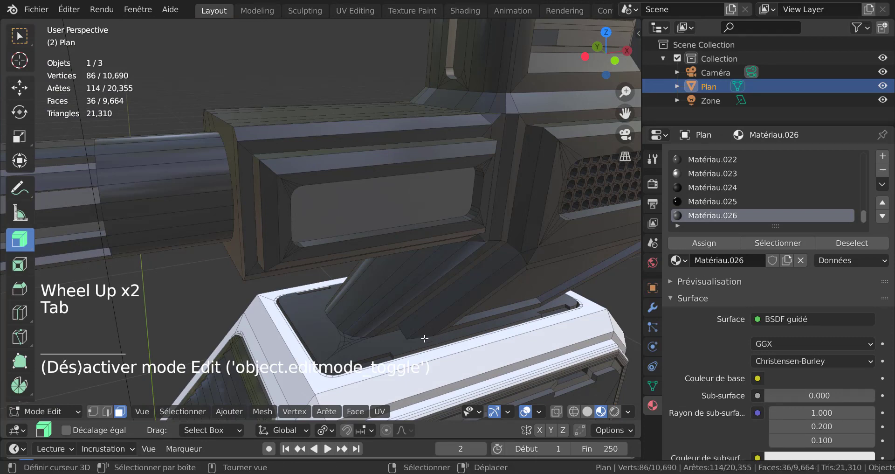
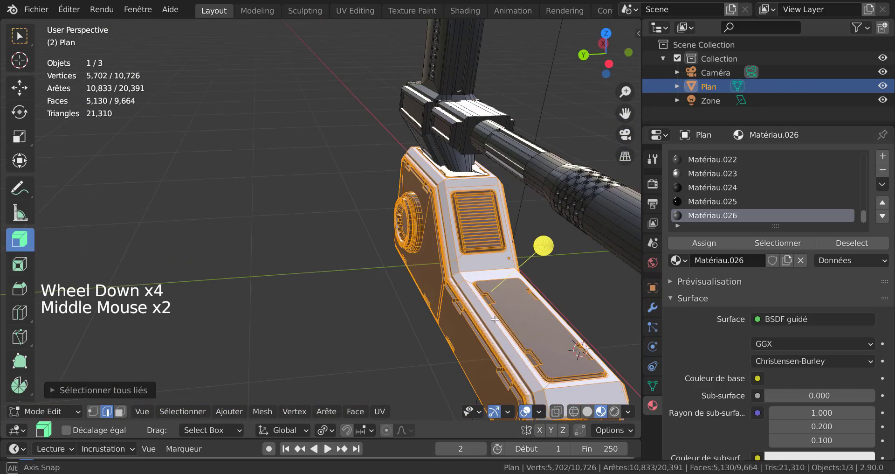
- Duplicate the base geometry and separate it as its own object Plan.001
{"action": "key", "text": "shift+d"}
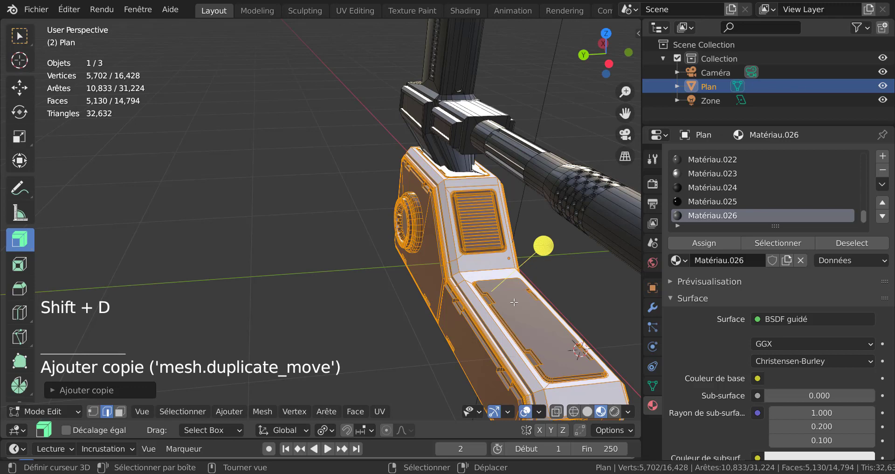
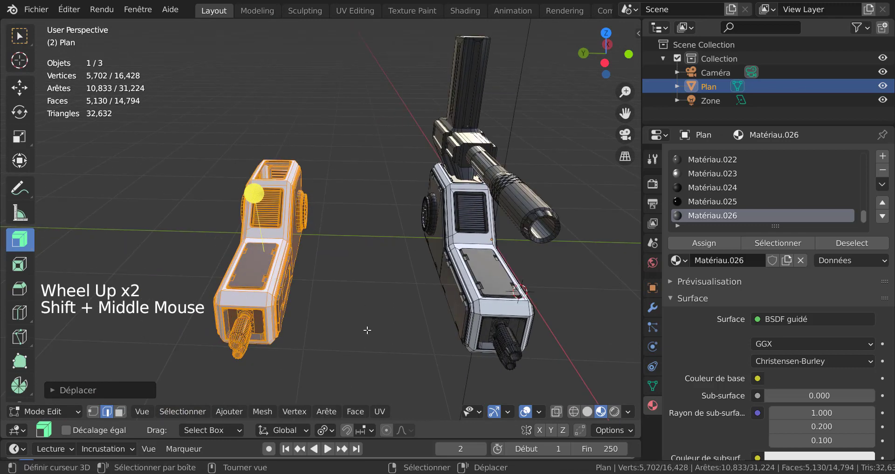
{"action": "key", "text": "p"}
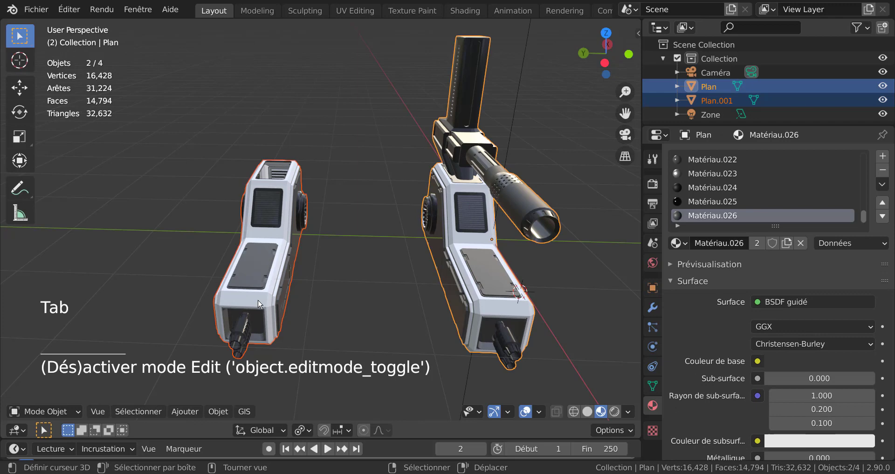
- Select between the turret and its base copy while orbiting to view them
{"action": "right_click", "coordinate": [249, 287]}
{"action": "right_click", "coordinate": [498, 249]}
{"action": "right_click", "coordinate": [284, 256]}
{"action": "right_click", "coordinate": [469, 250]}
{"action": "middle_click", "coordinate": [472, 265]}
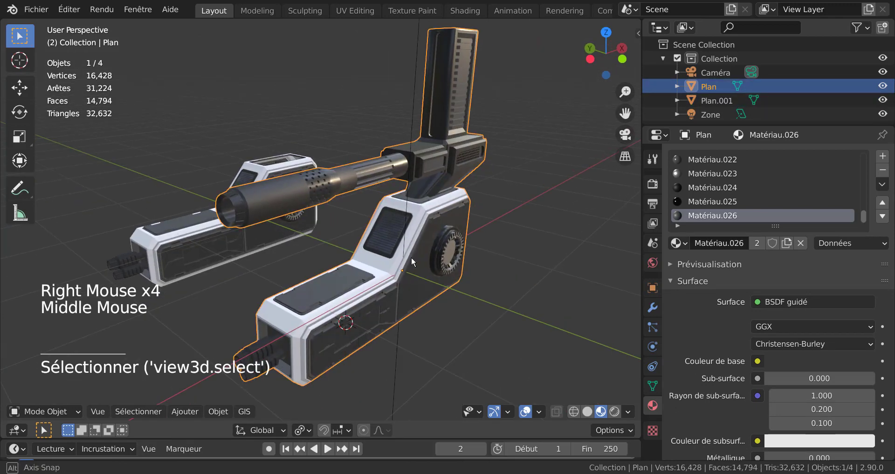
{"action": "middle_click", "coordinate": [468, 269]}
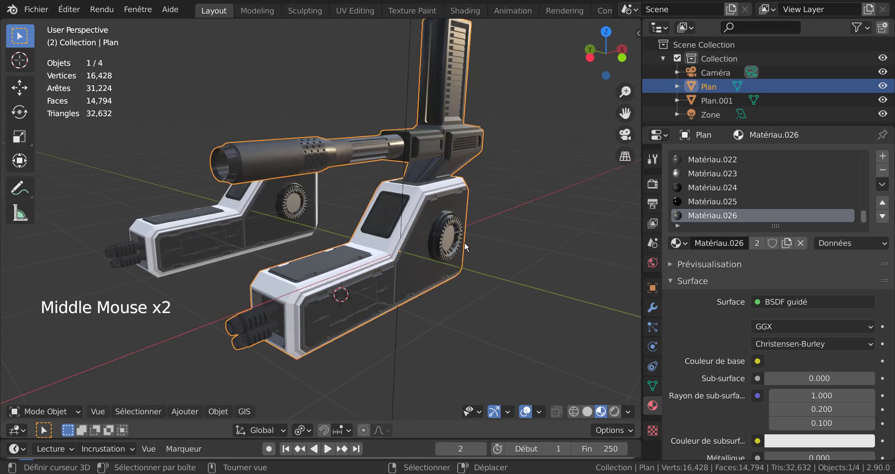
{"action": "scroll", "scroll_direction": "up", "scroll_amount": 3}
- Select all turret geometry and merge duplicate vertices by distance, removing 36
{"action": "key", "text": "Tab"}
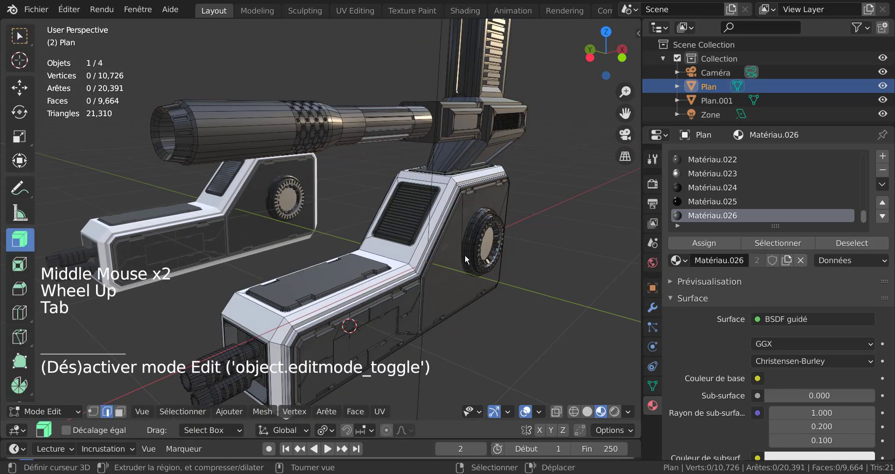
{"action": "key", "text": "a"}
{"action": "scroll", "scroll_direction": "down", "scroll_amount": 3}
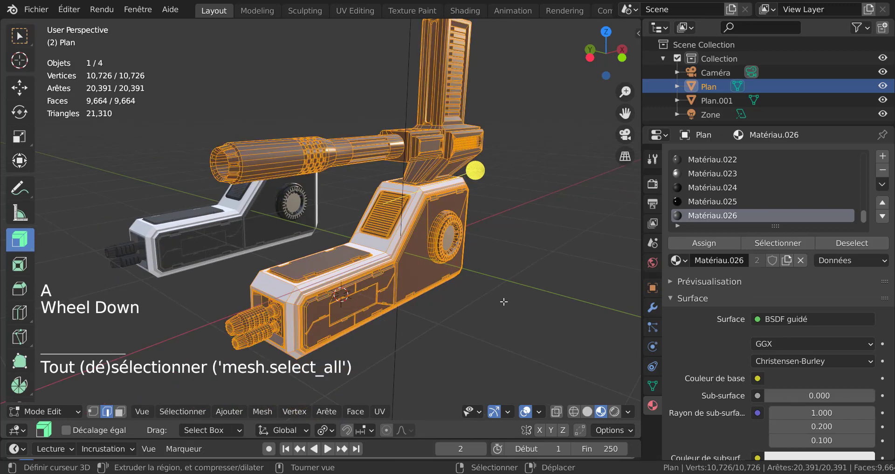
{"action": "key", "text": "q"}
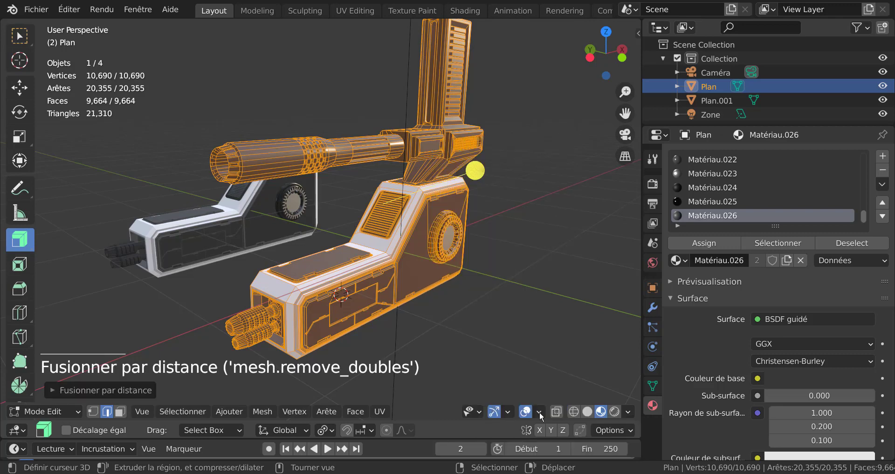
{"action": "scroll", "scroll_direction": "down", "scroll_amount": 3}
{"action": "scroll", "scroll_direction": "up", "scroll_amount": 3}
{"action": "scroll", "scroll_direction": "down", "scroll_amount": 3}
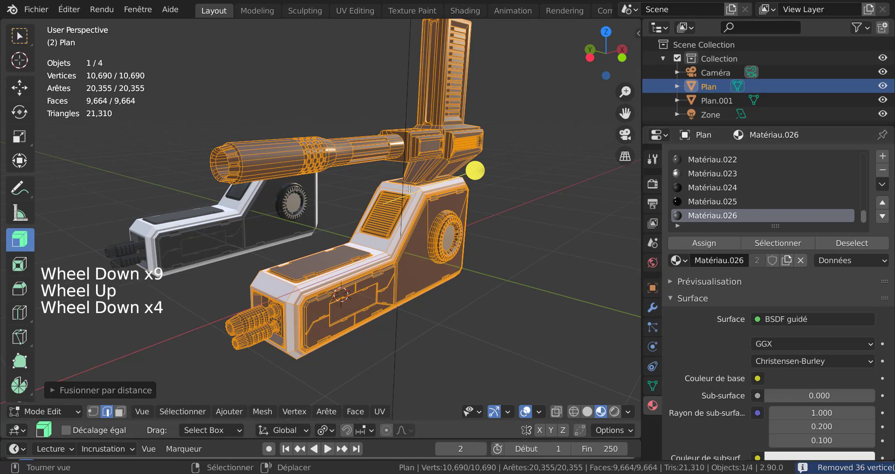
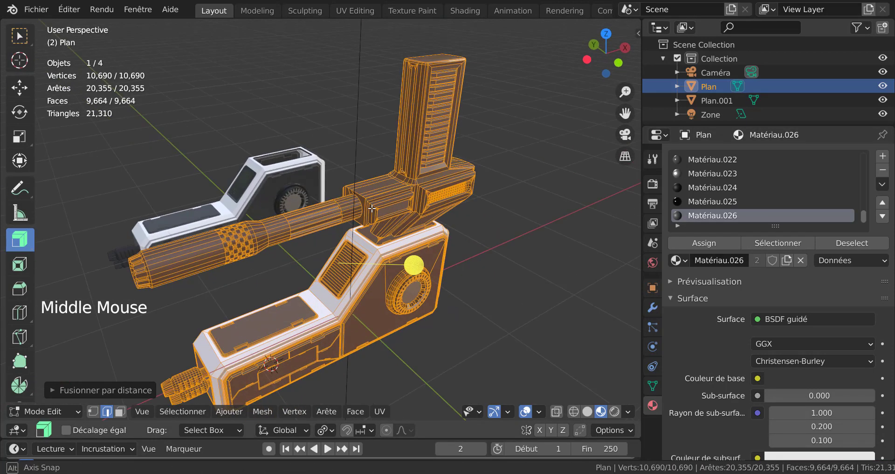
{"action": "scroll", "scroll_direction": "up", "scroll_amount": 3}
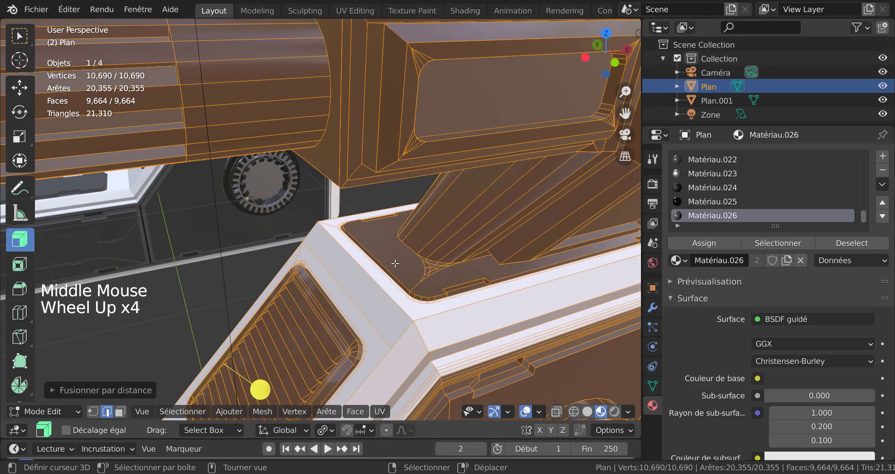
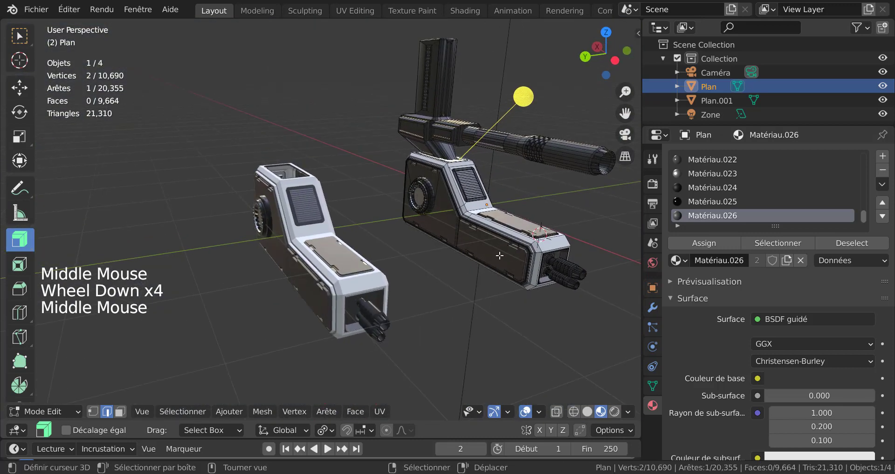
- Leave edit mode on the turret mesh
{"action": "key", "text": "Tab"}
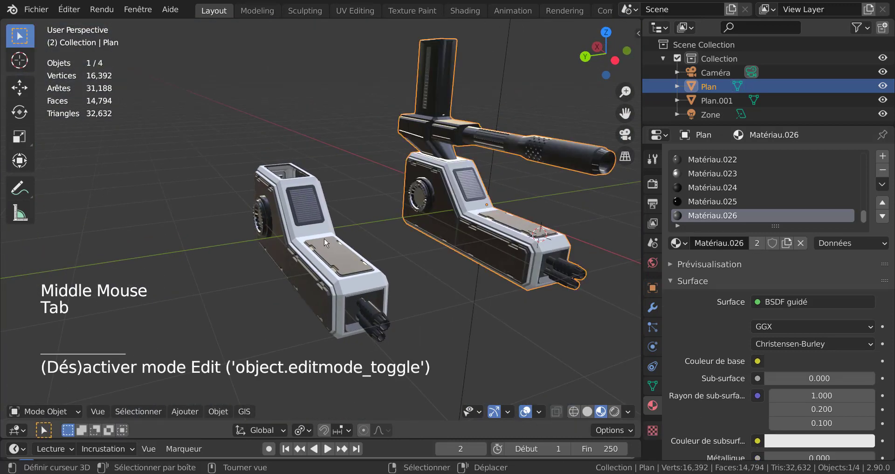
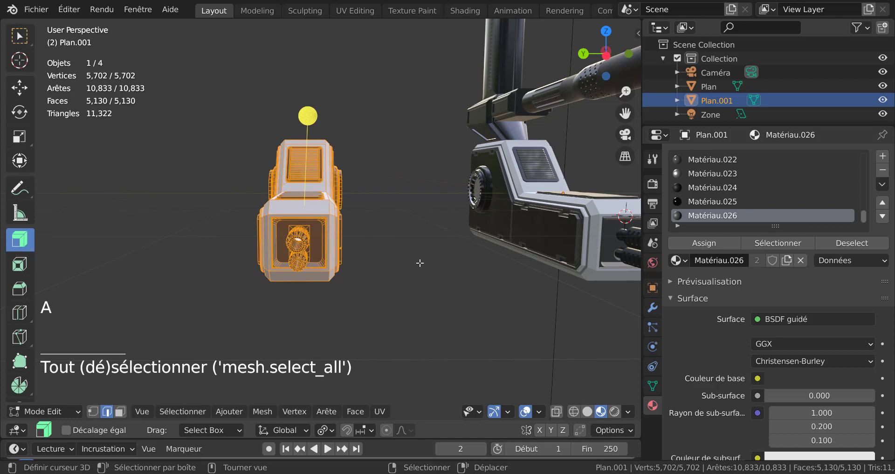
- View the copied base from the front and left, then switch to the Scale tool
{"action": "key", "text": "KP_1"}
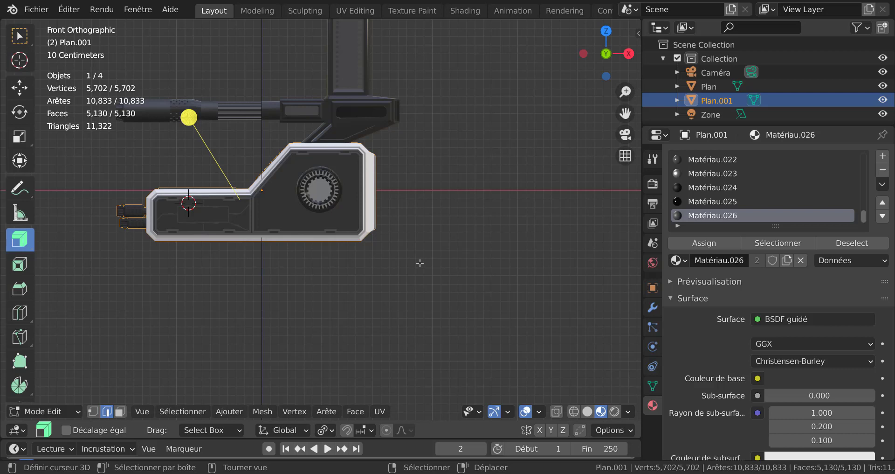
{"action": "key", "text": "KP_3"}
{"action": "key", "text": "ctrl+KP_3"}
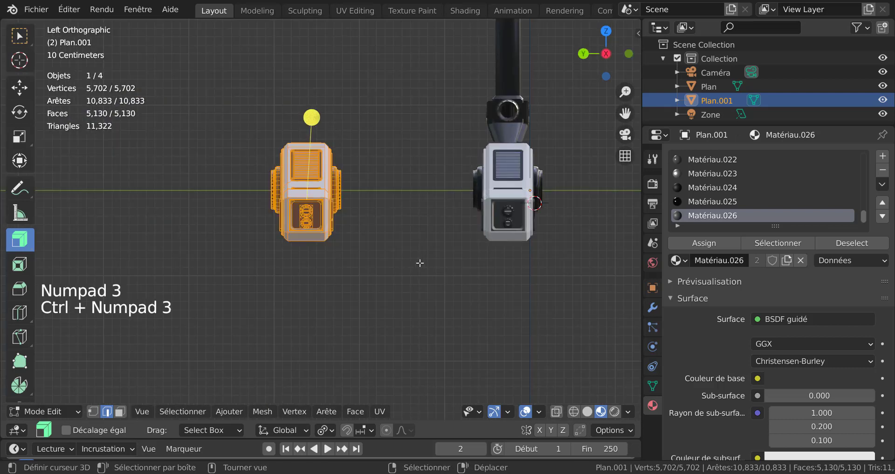
{"action": "scroll", "scroll_direction": "up", "scroll_amount": 3}
{"action": "scroll", "scroll_direction": "down", "scroll_amount": 3}
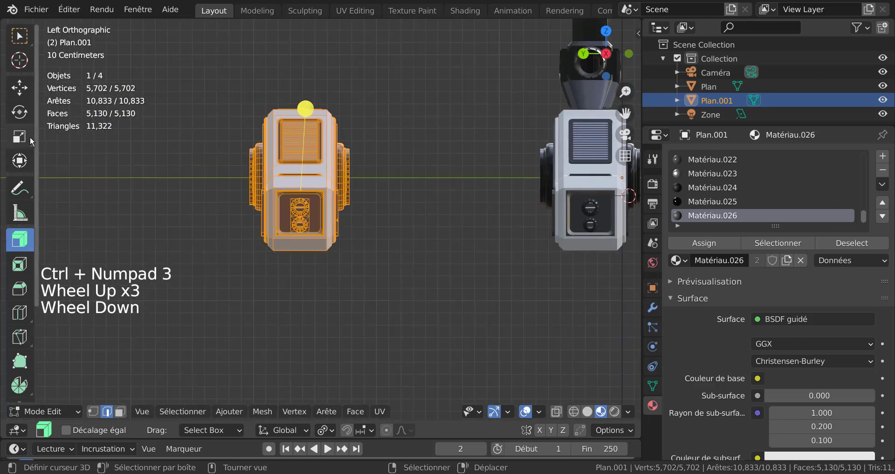
{"action": "left_click", "coordinate": [24, 133]}
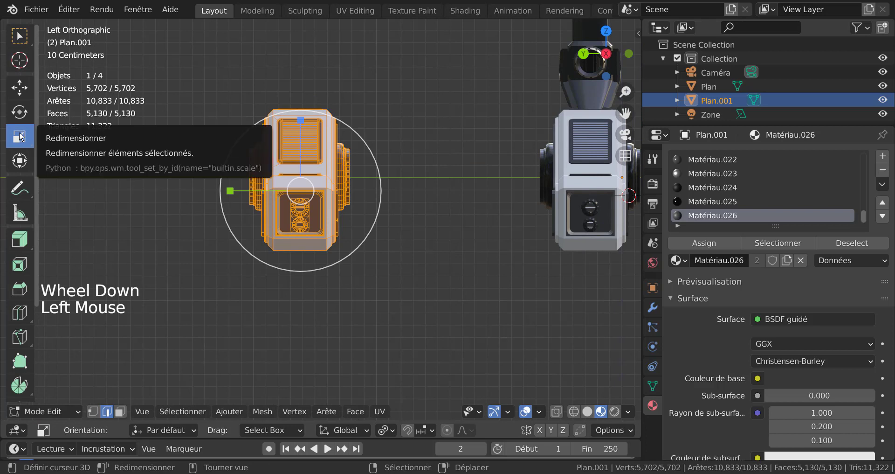
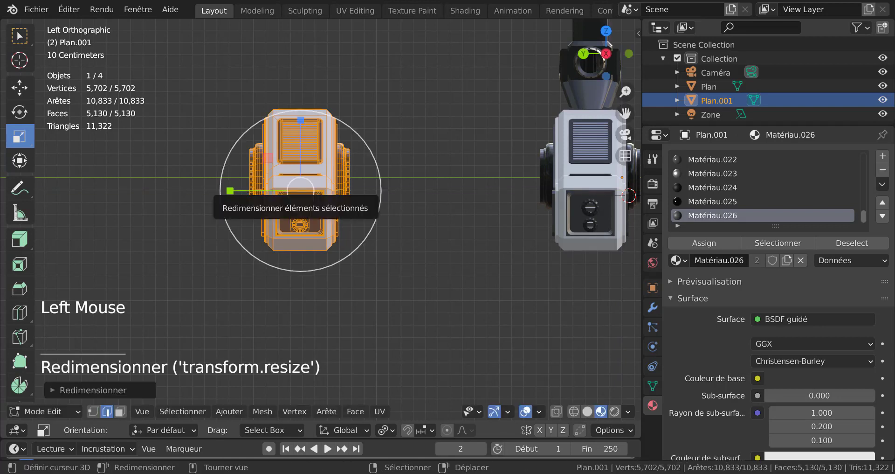
{"action": "left_click", "coordinate": [92, 387]}
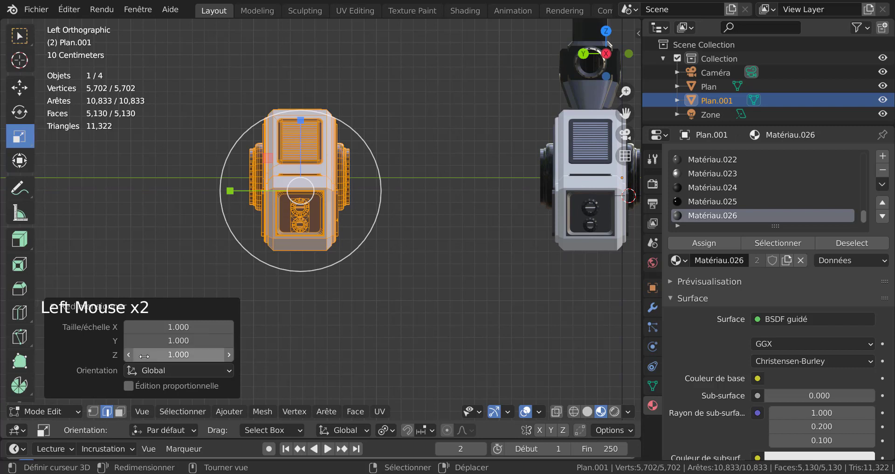
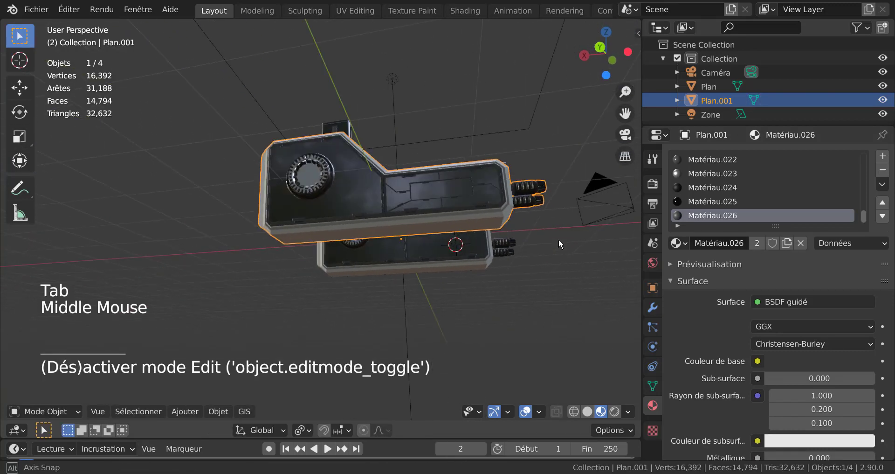
- Orbit and zoom around the turret and base copy until the gun barrel faces the view
{"action": "scroll", "scroll_direction": "down", "scroll_amount": 3}
{"action": "middle_click", "coordinate": [365, 289]}
{"action": "scroll", "scroll_direction": "up", "scroll_amount": 3}
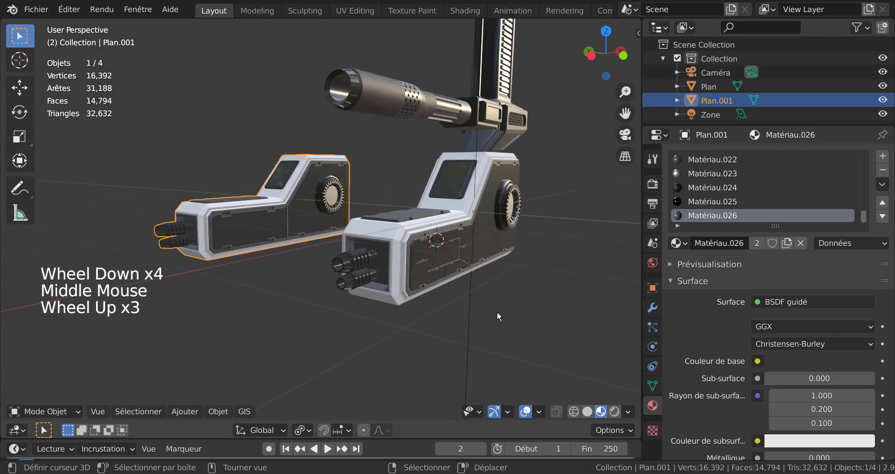
{"action": "middle_click", "coordinate": [509, 315]}
{"action": "scroll", "scroll_direction": "up", "scroll_amount": 3}
{"action": "middle_click", "coordinate": [311, 281]}
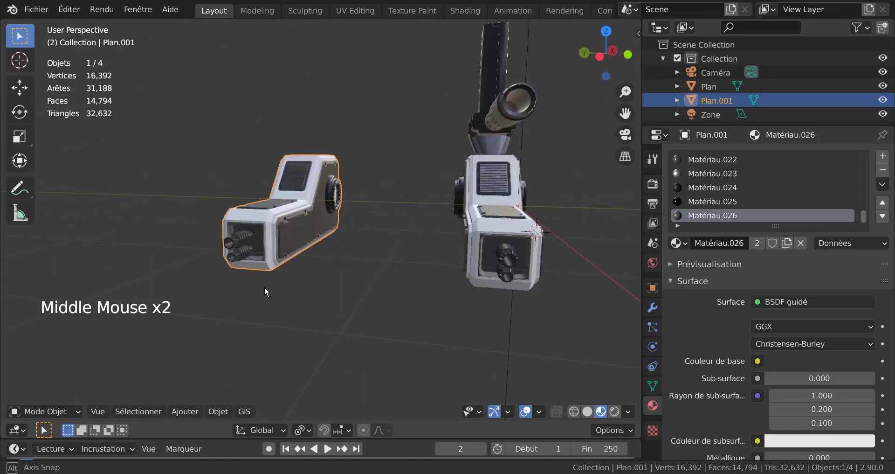
{"action": "middle_click", "coordinate": [279, 300]}
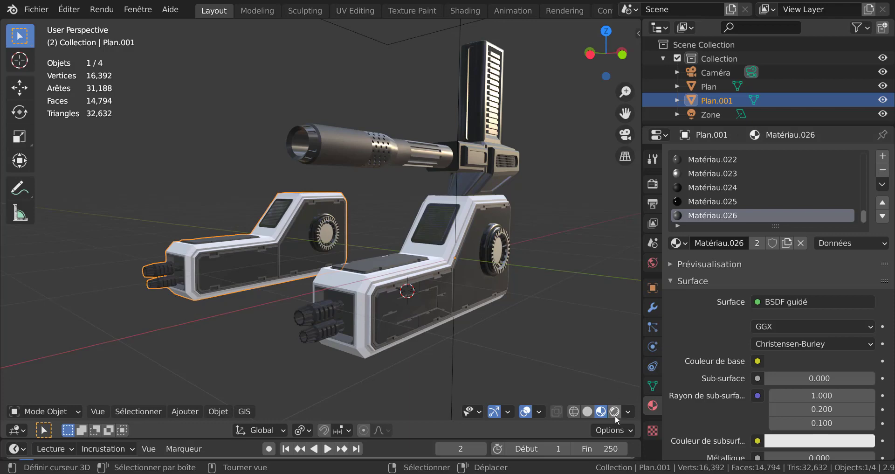
- Switch the viewport to Rendered shading and inspect the turret gun from around
{"action": "left_click", "coordinate": [619, 412]}
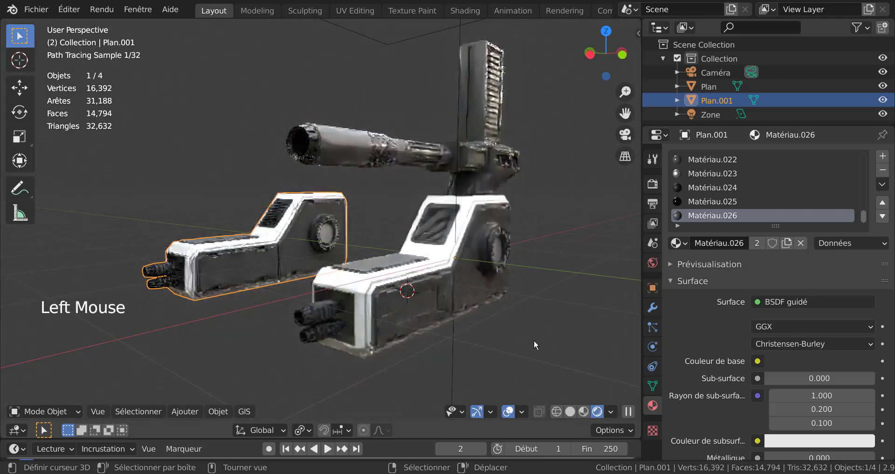
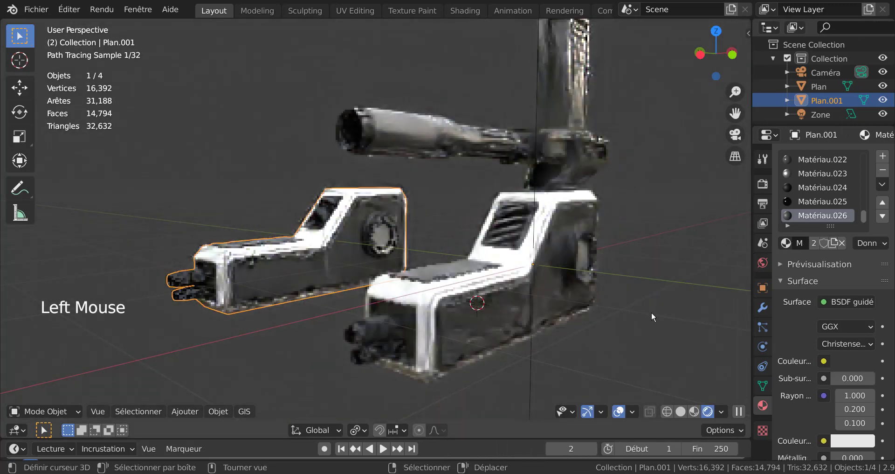
{"action": "middle_click", "coordinate": [654, 306]}
{"action": "middle_click", "coordinate": [656, 269]}
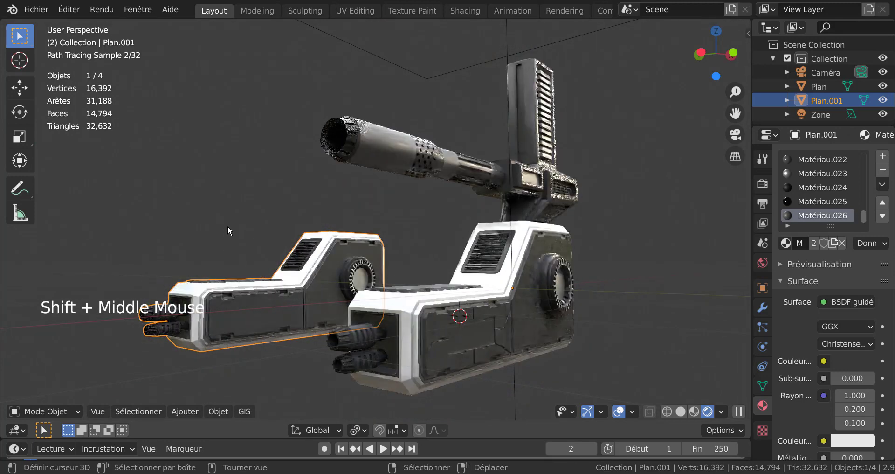
- Clear the selection, view the turret's other side and select the base object Plan
{"action": "right_click", "coordinate": [240, 216]}
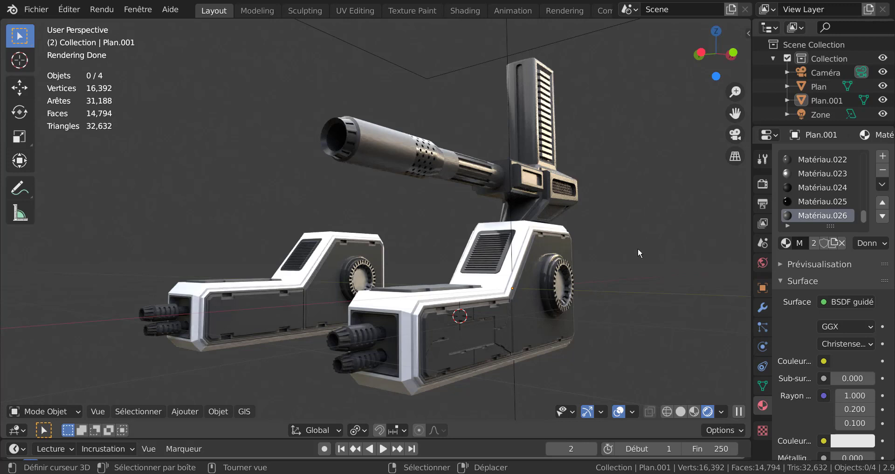
{"action": "middle_click", "coordinate": [455, 281]}
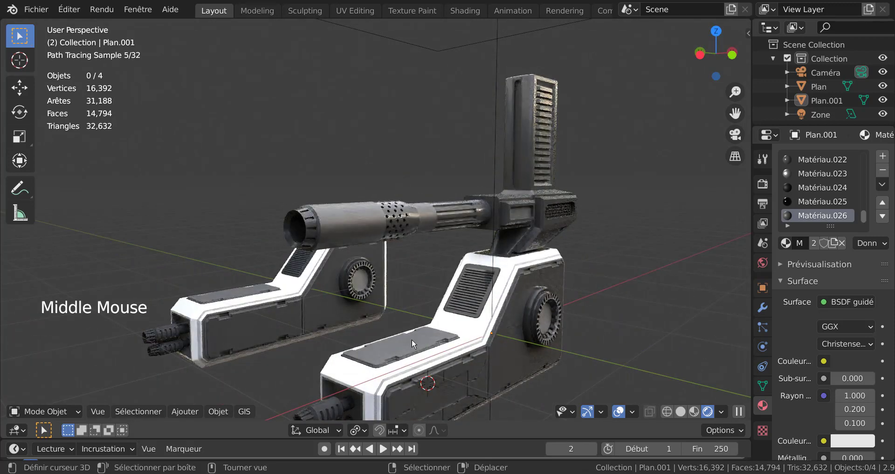
{"action": "right_click", "coordinate": [416, 340]}
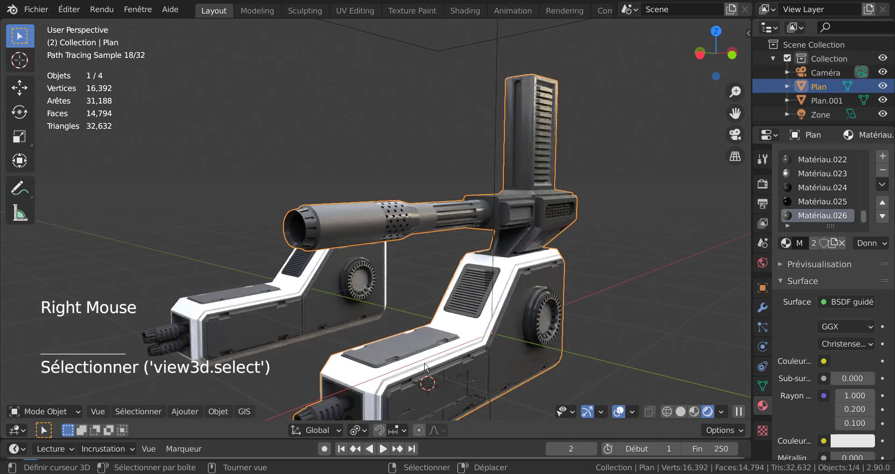
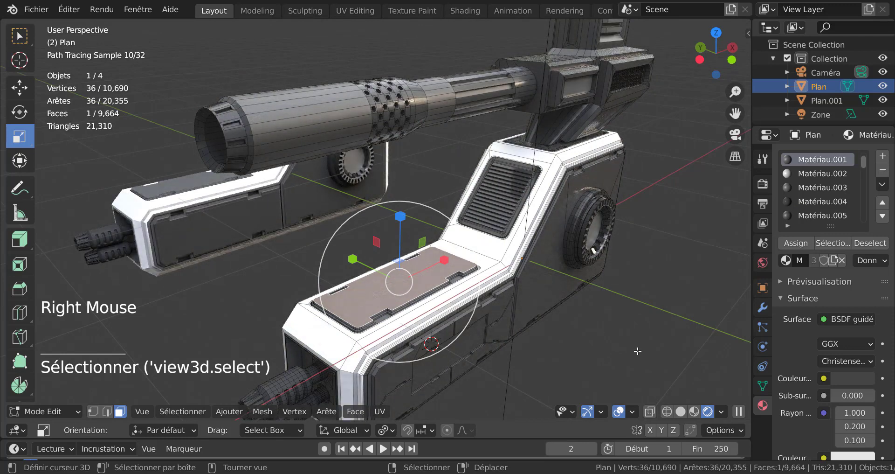
- Clear the face selection on the Plan mesh
{"action": "key", "text": "h"}
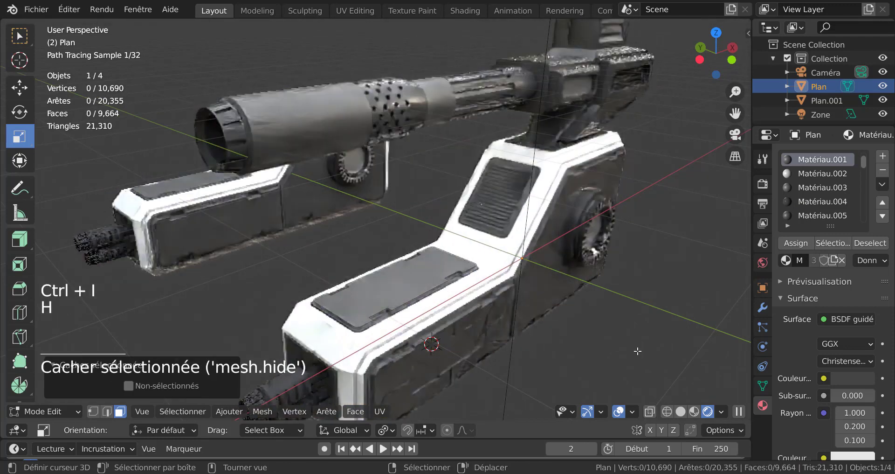
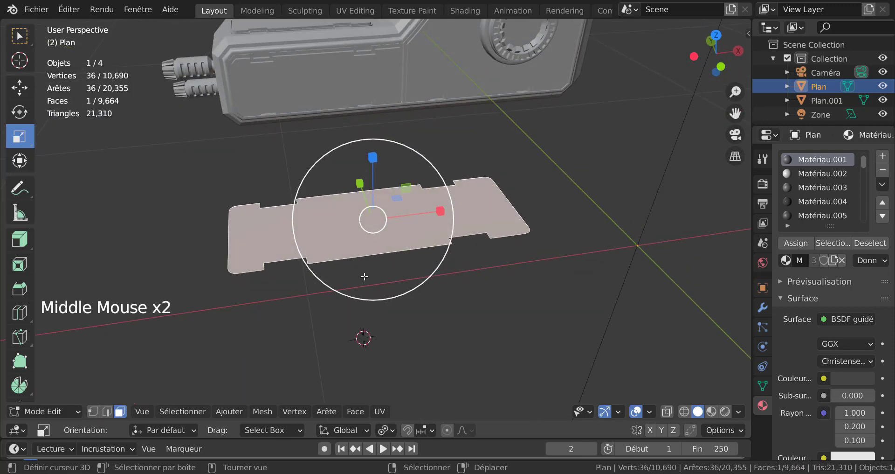
- From top view, knife-cut groove edge lines across the base panel
{"action": "key", "text": "KP_7"}
{"action": "scroll", "scroll_direction": "up", "scroll_amount": 3}
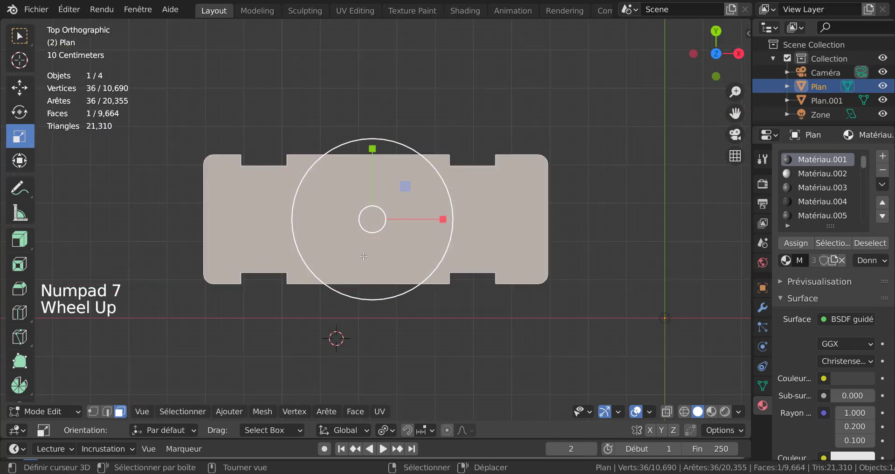
{"action": "key", "text": "i"}
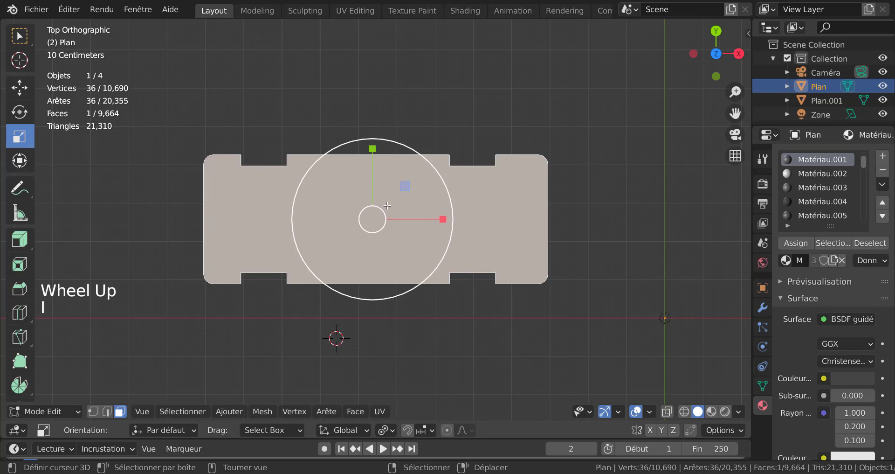
{"action": "key", "text": "k"}
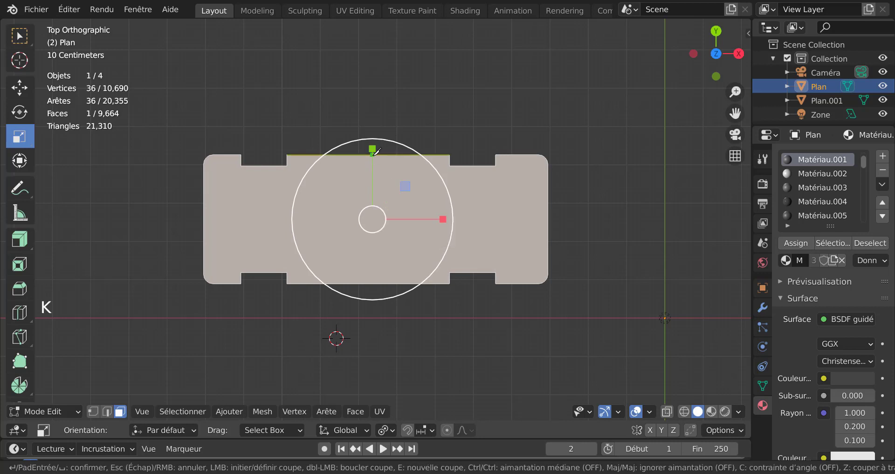
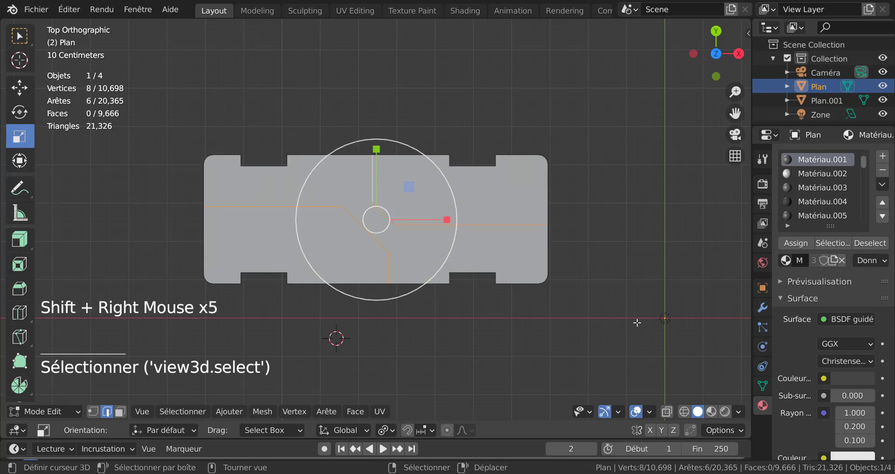
- Bevel the cut lines into thin strips, extrude and sink them down along Z, selecting all 22 groove faces
{"action": "key", "text": "ctrl+b"}
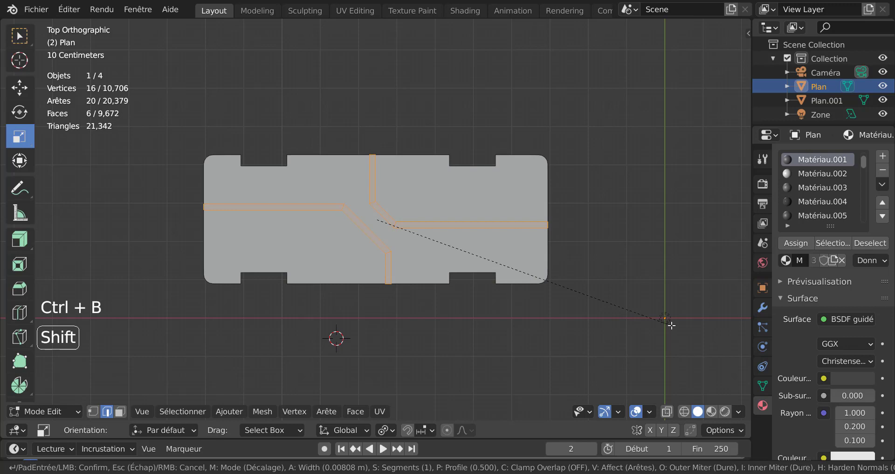
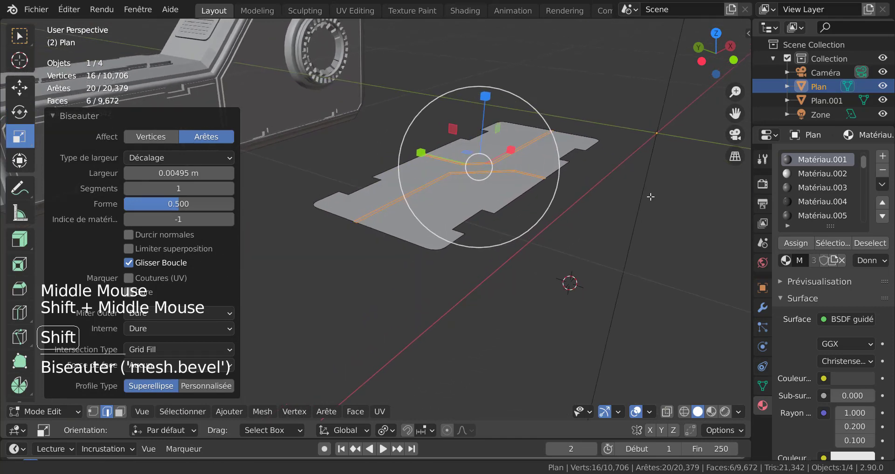
{"action": "key", "text": "e"}
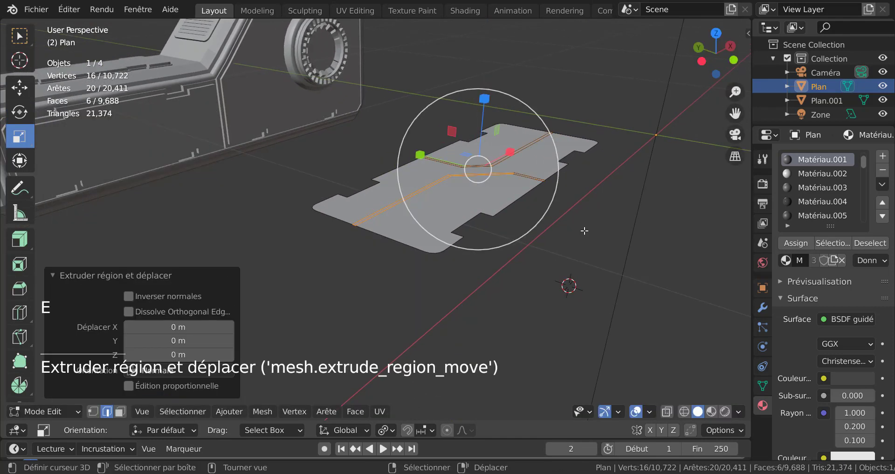
{"action": "key", "text": "g"}
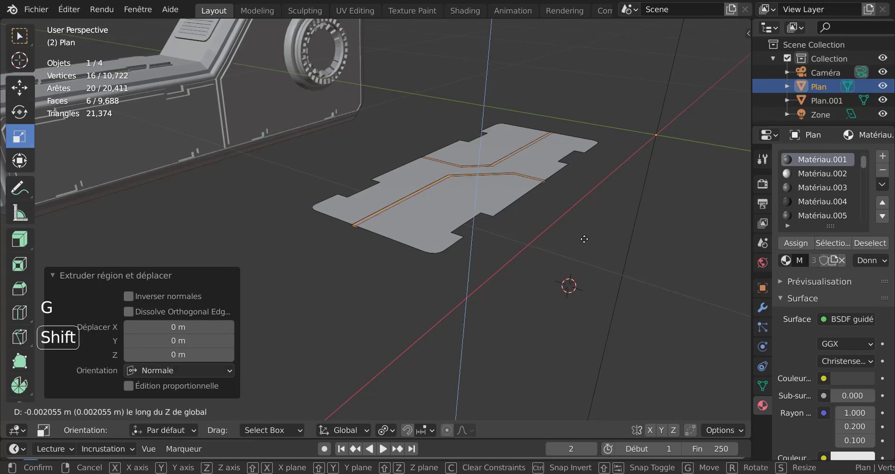
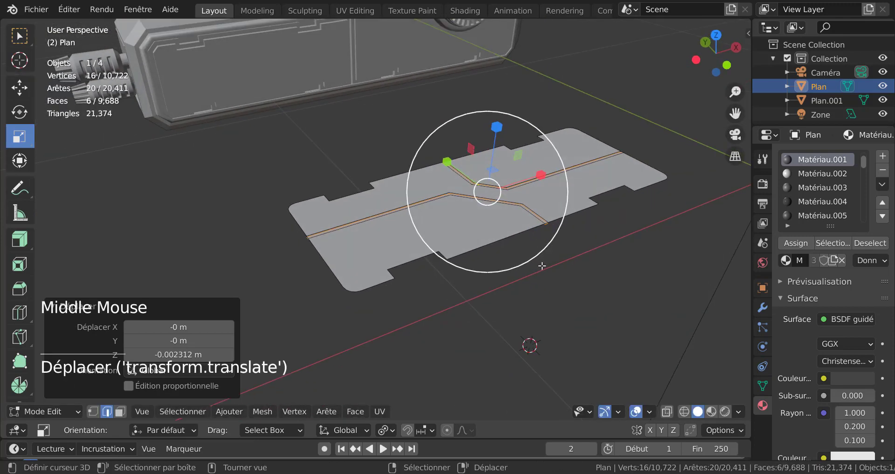
{"action": "scroll", "scroll_direction": "up", "scroll_amount": 3}
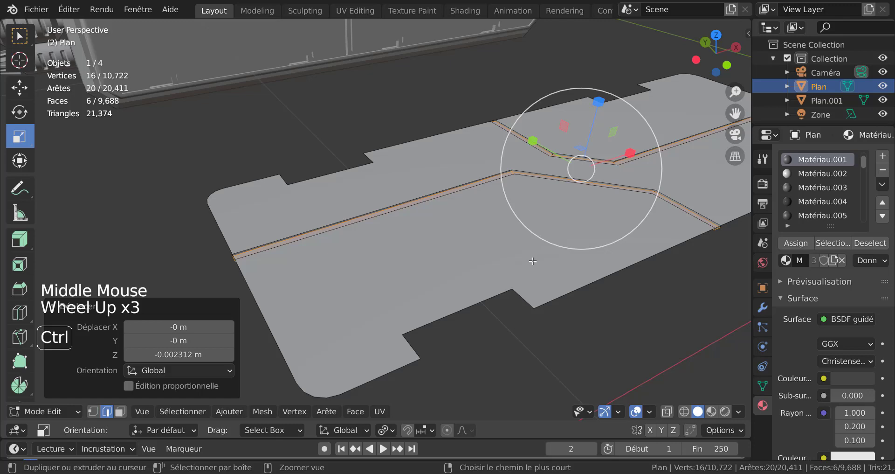
{"action": "key", "text": "ctrl+KP_Add"}
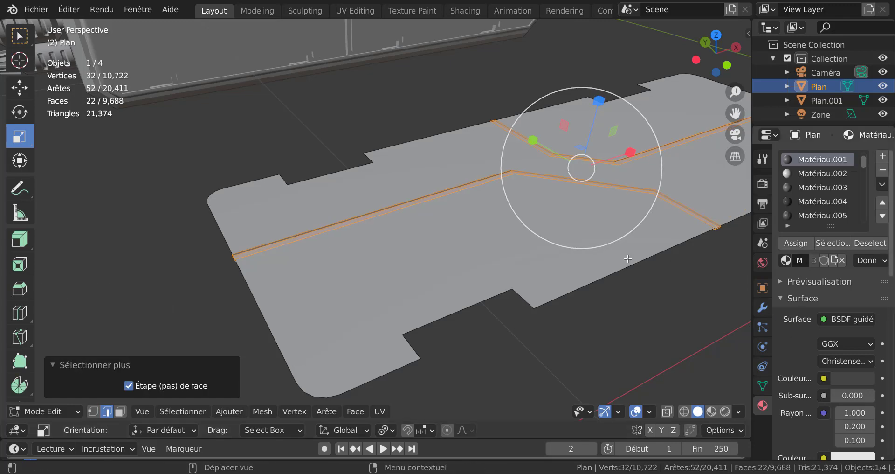
{"action": "scroll", "scroll_direction": "down", "scroll_amount": 3}
{"action": "scroll", "scroll_direction": "up", "scroll_amount": 3}
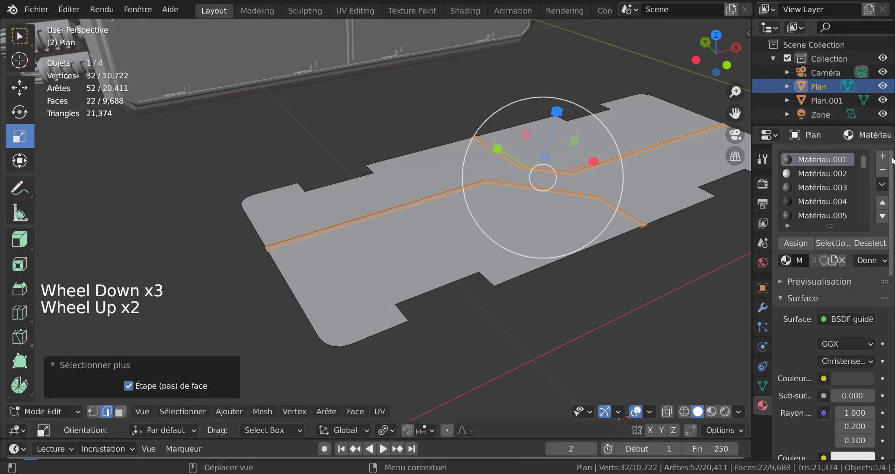
- Assign dark Matériau.025 to the groove faces and return to object mode
{"action": "scroll", "scroll_direction": "down", "scroll_amount": 3}
{"action": "left_click", "coordinate": [866, 192]}
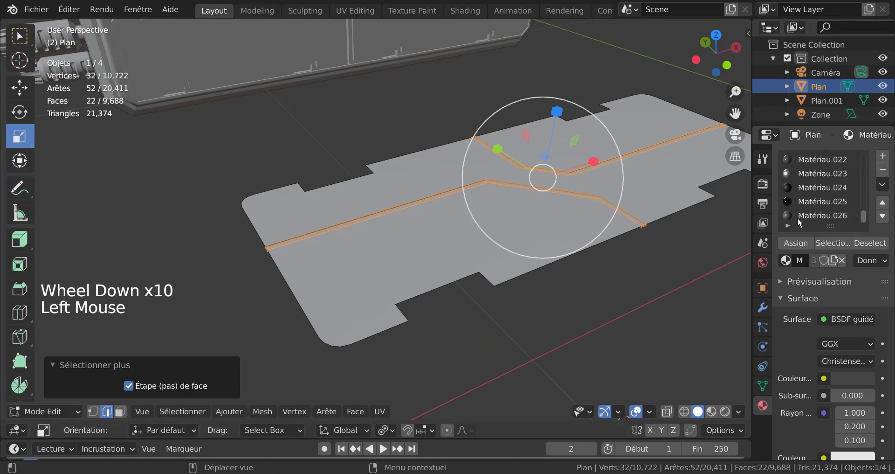
{"action": "left_click", "coordinate": [818, 204]}
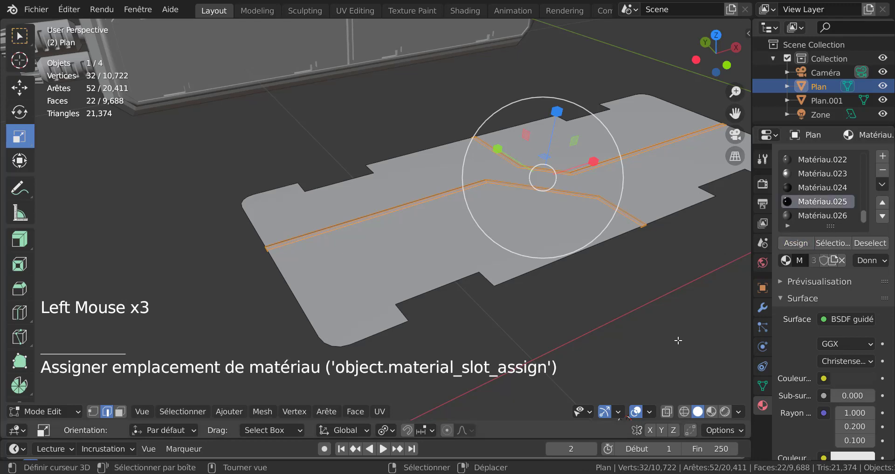
{"action": "left_click", "coordinate": [712, 411]}
{"action": "key", "text": "Tab"}
{"action": "scroll", "scroll_direction": "down", "scroll_amount": 3}
{"action": "middle_click", "coordinate": [634, 279]}
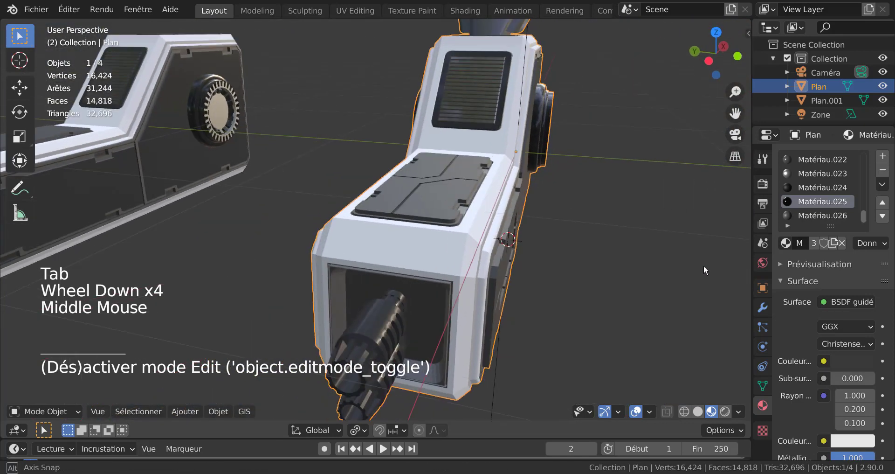
{"action": "scroll", "scroll_direction": "down", "scroll_amount": 3}
{"action": "middle_click", "coordinate": [586, 294]}
{"action": "middle_click", "coordinate": [554, 308]}
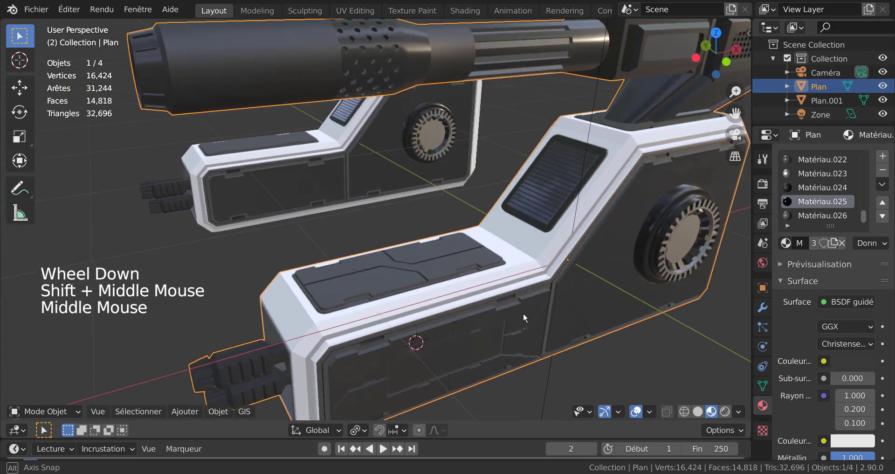
{"action": "middle_click", "coordinate": [509, 306]}
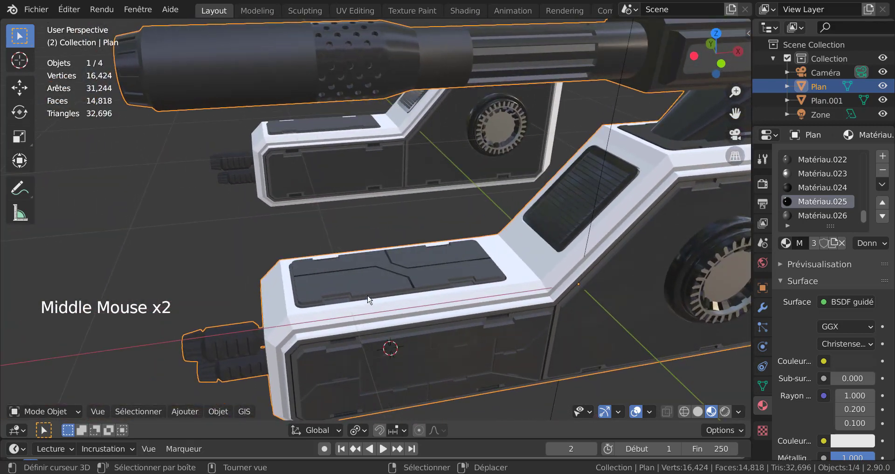
{"action": "scroll", "scroll_direction": "down", "scroll_amount": 3}
{"action": "middle_click", "coordinate": [486, 324]}
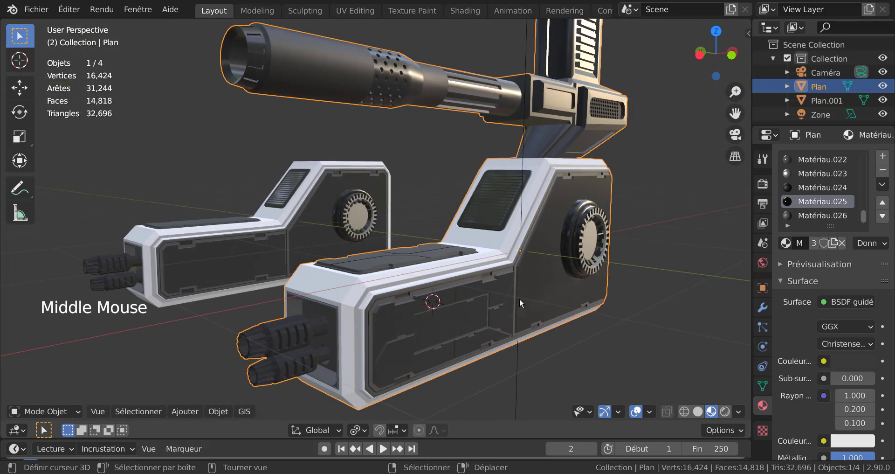
{"action": "middle_click", "coordinate": [510, 278]}
{"action": "middle_click", "coordinate": [534, 285]}
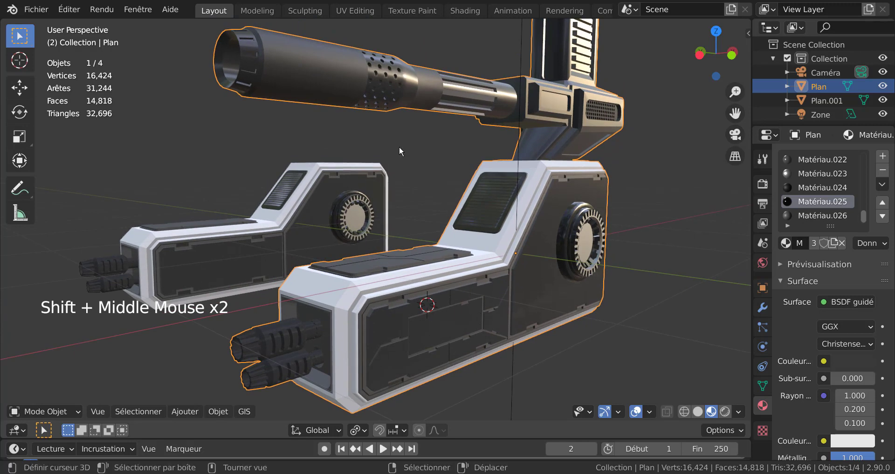
{"action": "scroll", "scroll_direction": "down", "scroll_amount": 3}
{"action": "middle_click", "coordinate": [398, 156]}
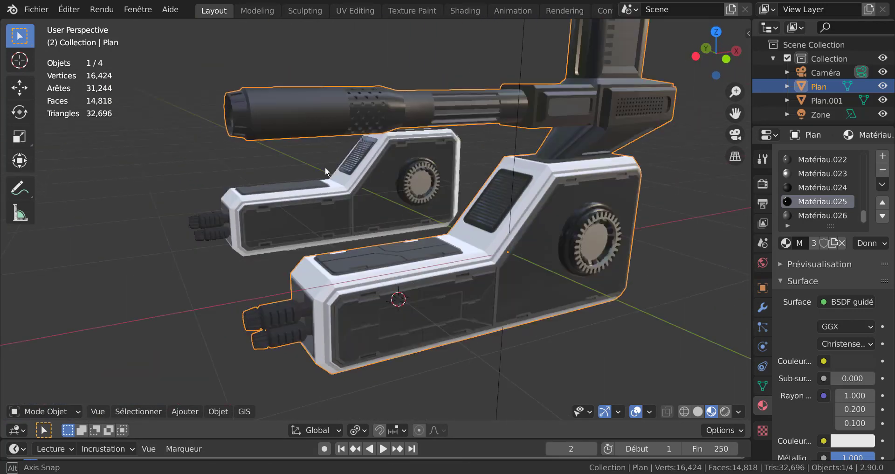
{"action": "scroll", "scroll_direction": "down", "scroll_amount": 3}
{"action": "middle_click", "coordinate": [447, 156]}
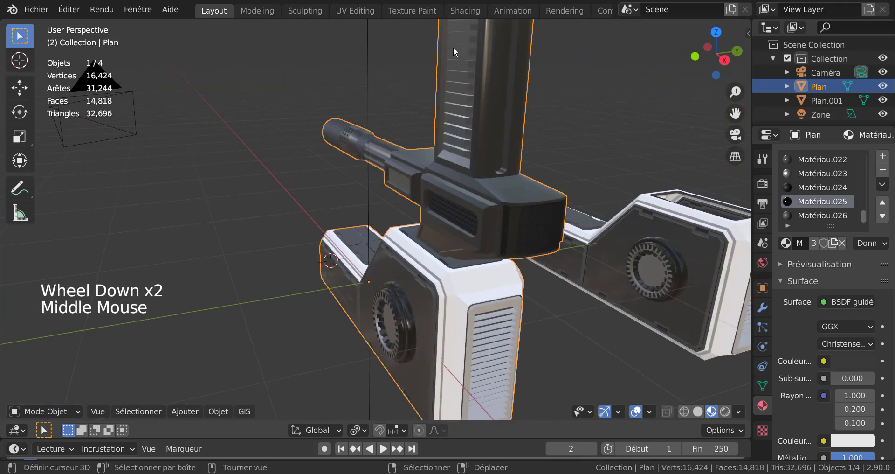
{"action": "middle_click", "coordinate": [293, 202]}
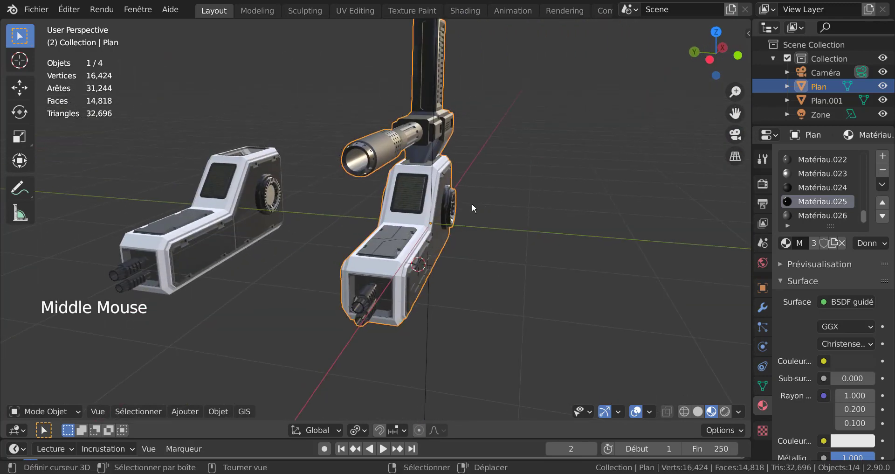
{"action": "middle_click", "coordinate": [497, 203]}
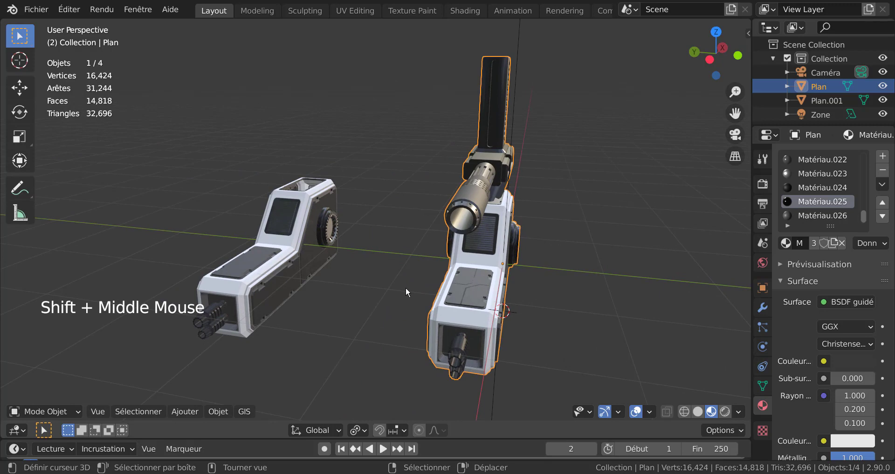
{"action": "middle_click", "coordinate": [387, 265]}
{"action": "scroll", "scroll_direction": "up", "scroll_amount": 3}
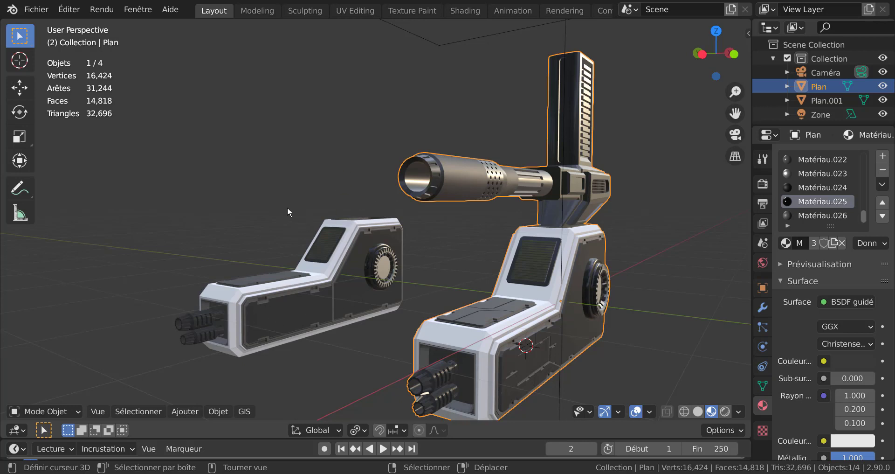
{"action": "middle_click", "coordinate": [469, 238]}
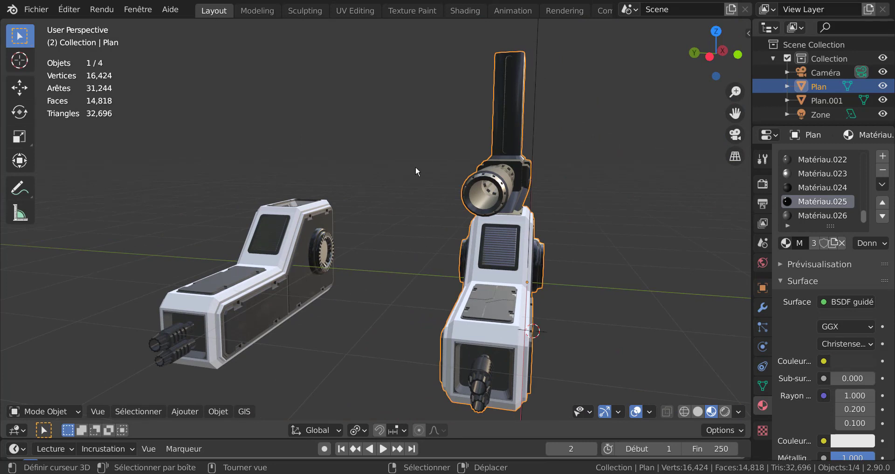
{"action": "scroll", "scroll_direction": "down", "scroll_amount": 3}
{"action": "middle_click", "coordinate": [341, 344]}
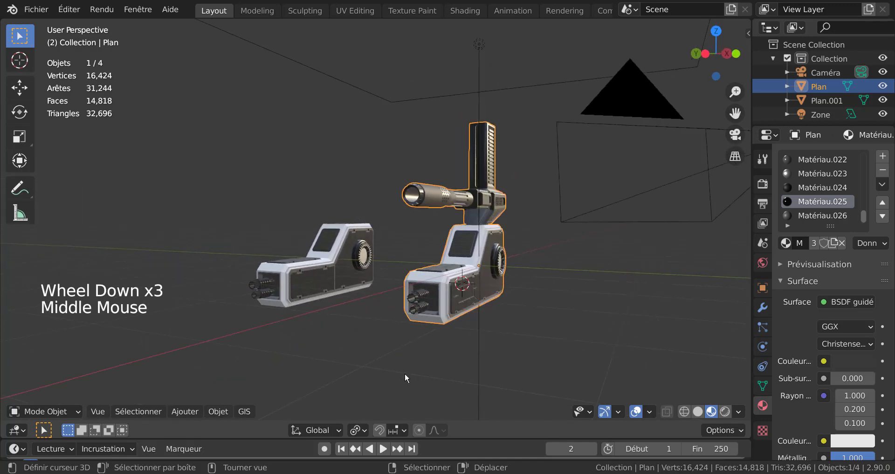
{"action": "middle_click", "coordinate": [383, 325]}
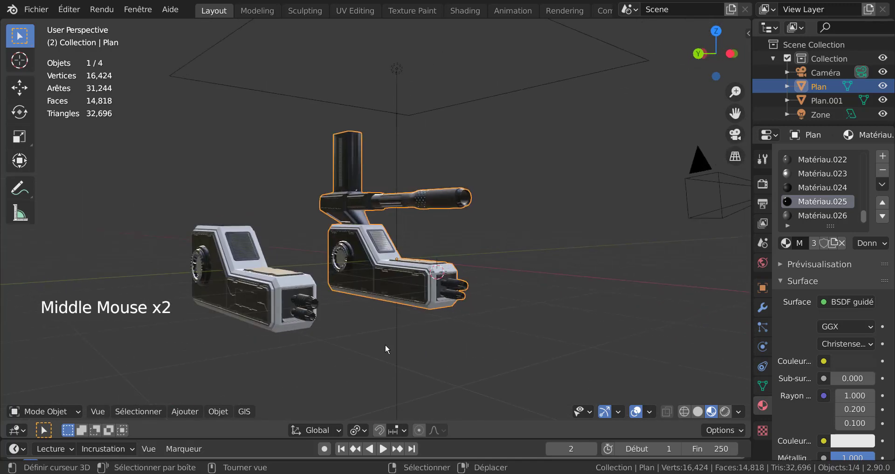
{"action": "scroll", "scroll_direction": "up", "scroll_amount": 3}
{"action": "middle_click", "coordinate": [425, 320]}
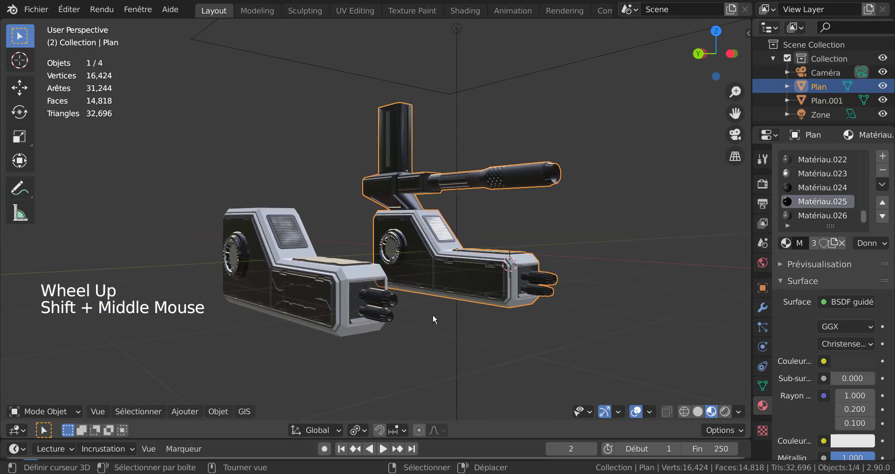
{"action": "scroll", "scroll_direction": "up", "scroll_amount": 3}
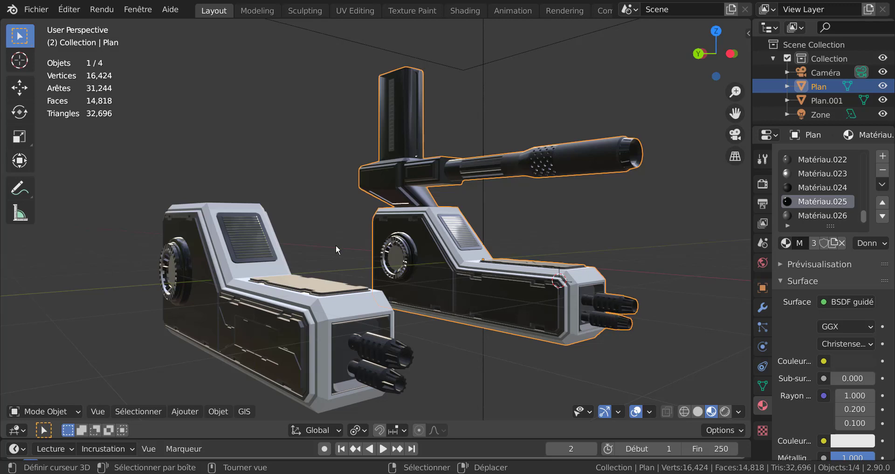
{"action": "middle_click", "coordinate": [329, 259]}
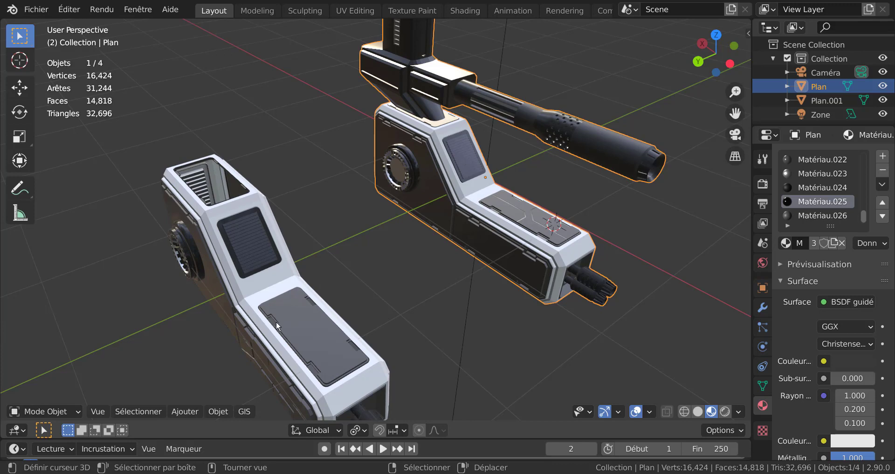
{"action": "middle_click", "coordinate": [352, 280]}
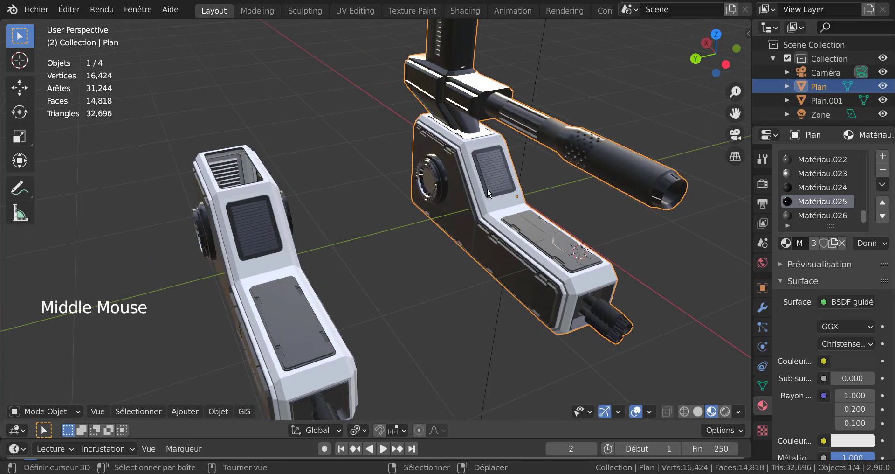
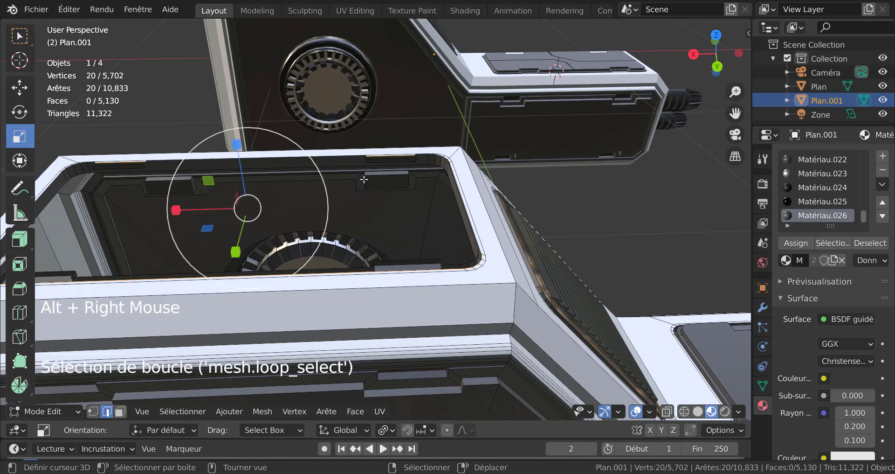
- Finish the Plan.001 groove edit, return to object mode and orbit to check the darkened grooves
{"action": "key", "text": "f"}
{"action": "key", "text": "Tab"}
{"action": "scroll", "scroll_direction": "down", "scroll_amount": 3}
{"action": "middle_click", "coordinate": [358, 221]}
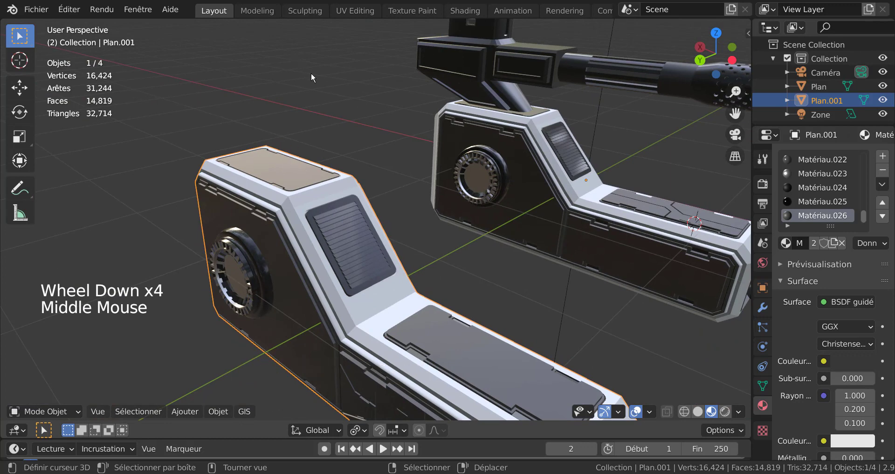
{"action": "scroll", "scroll_direction": "down", "scroll_amount": 3}
{"action": "scroll", "scroll_direction": "up", "scroll_amount": 3}
{"action": "middle_click", "coordinate": [438, 254]}
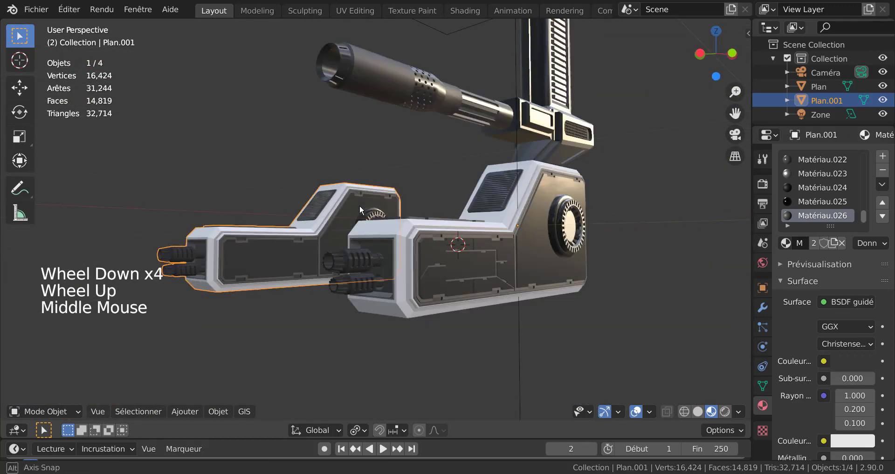
{"action": "middle_click", "coordinate": [635, 274]}
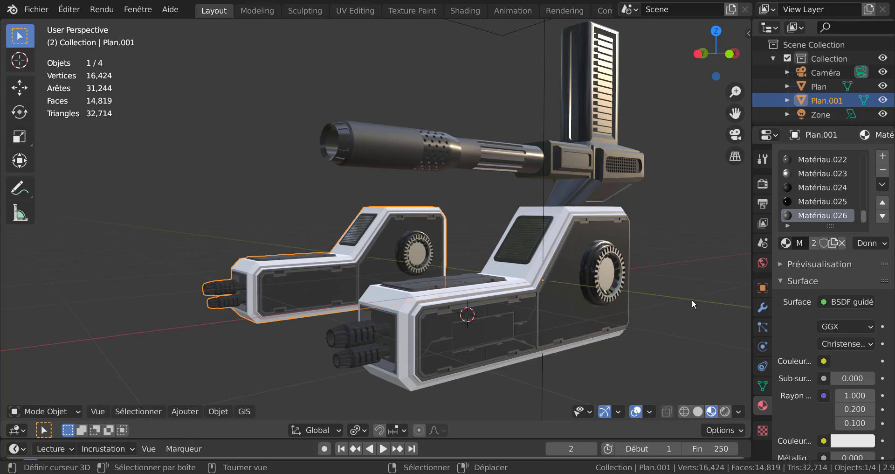
{"action": "middle_click", "coordinate": [650, 295]}
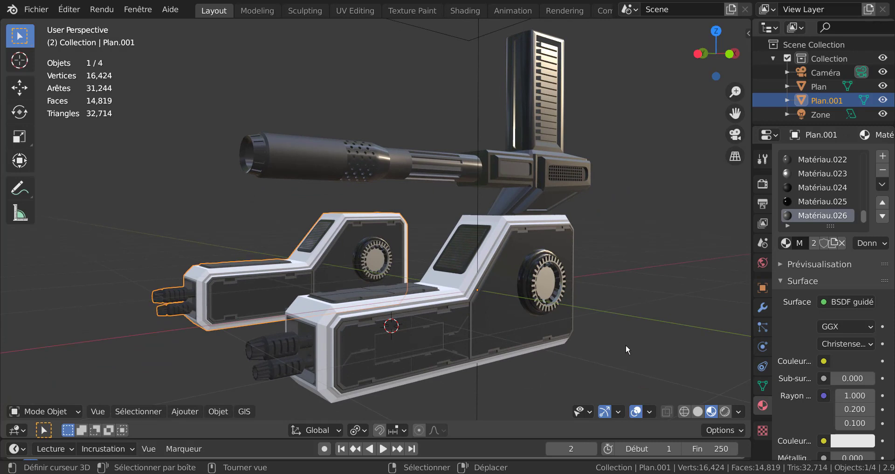
{"action": "middle_click", "coordinate": [544, 356]}
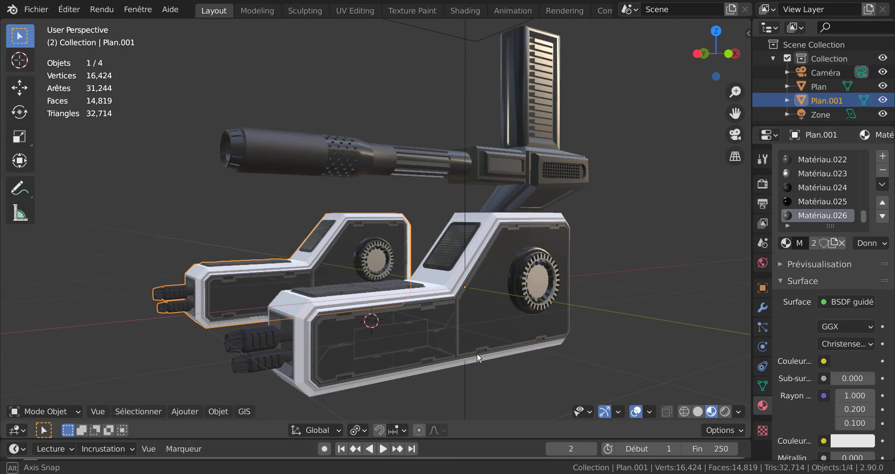
{"action": "middle_click", "coordinate": [650, 273]}
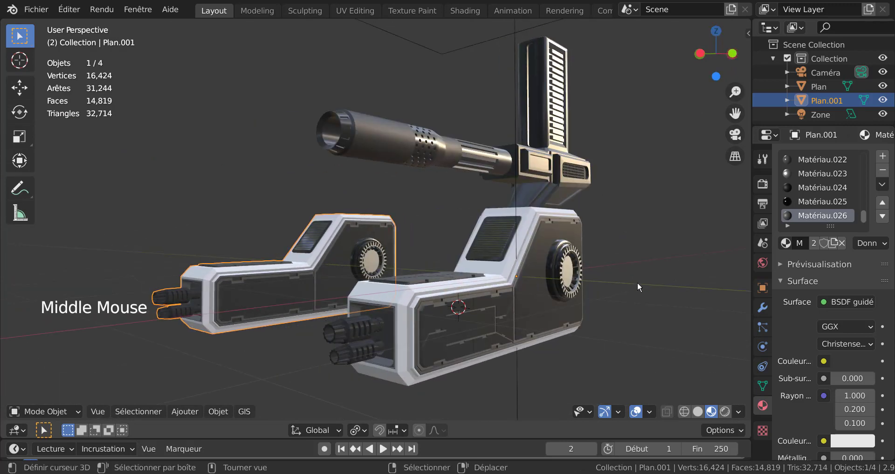